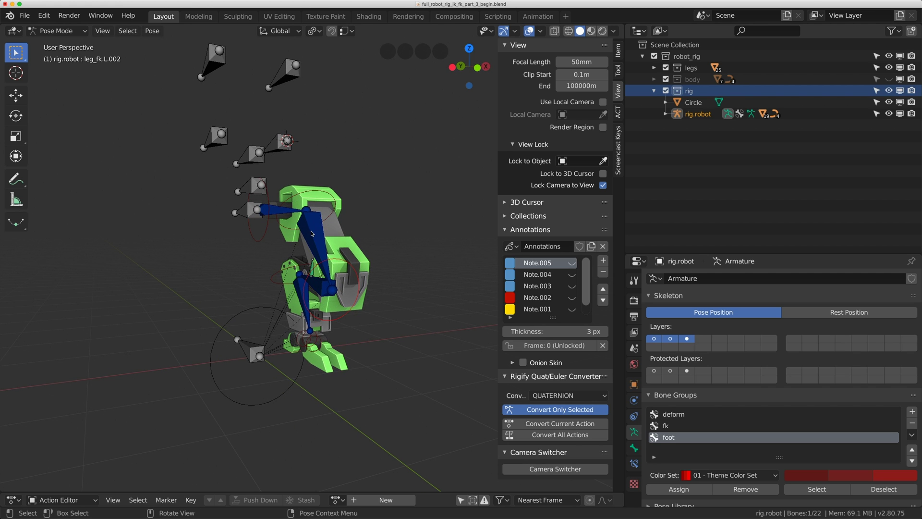
- Select an upper deform leg bone and show only bone layer 2, hiding the FK and foot controls
click(325, 297)
click(302, 297)
middle_click(364, 284)
scroll(up, 3)
middle_click(356, 284)
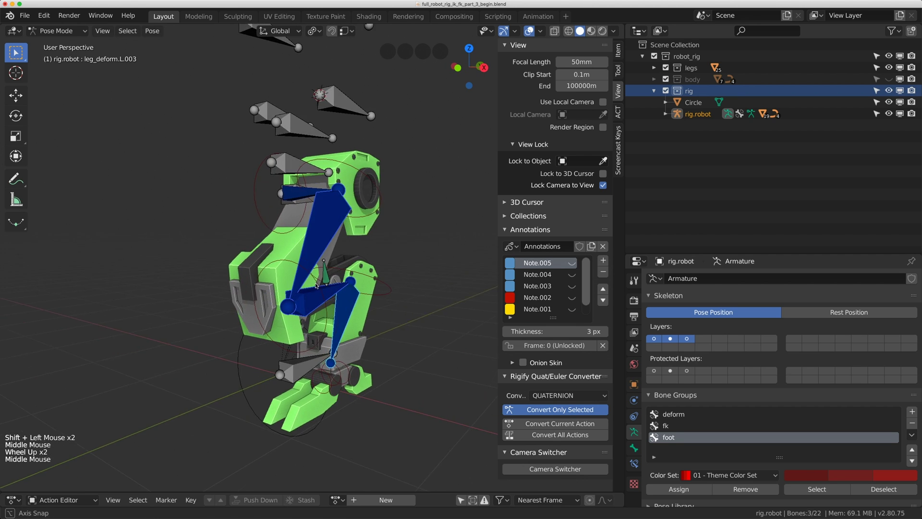
scroll(down, 3)
middle_click(325, 284)
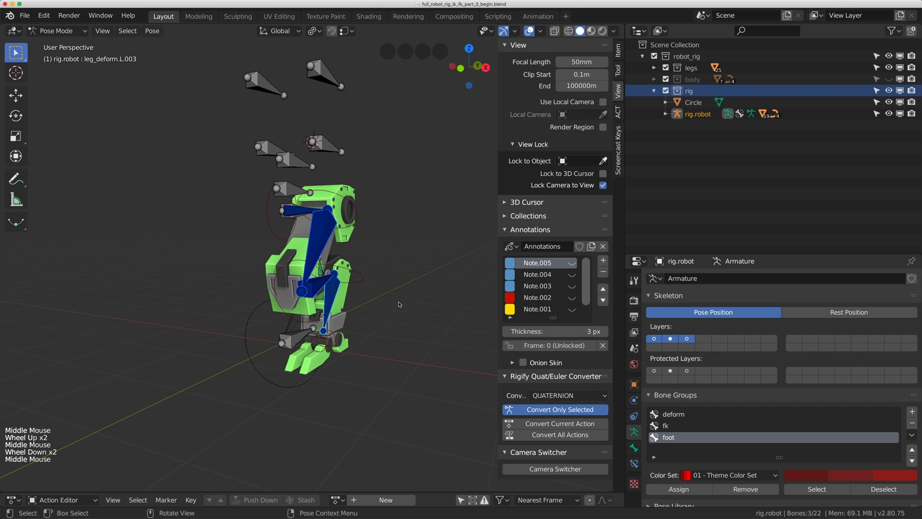
click(671, 340)
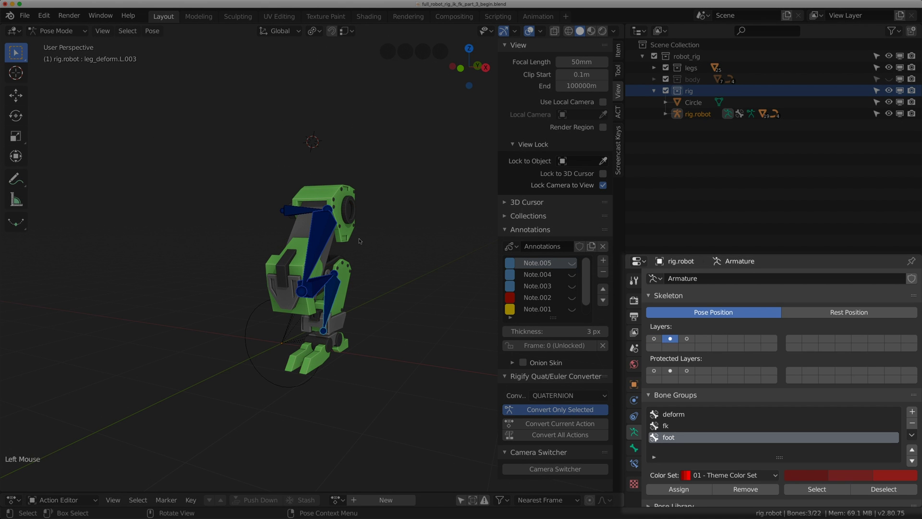
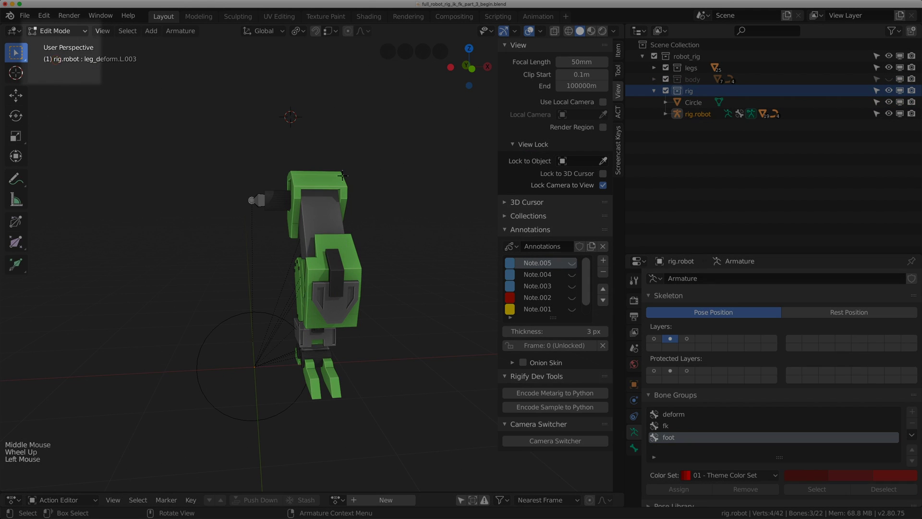
- Duplicate the three deform leg bones in place (Shift+D) and move the copies to bone layer 4
middle_click(323, 205)
middle_click(312, 200)
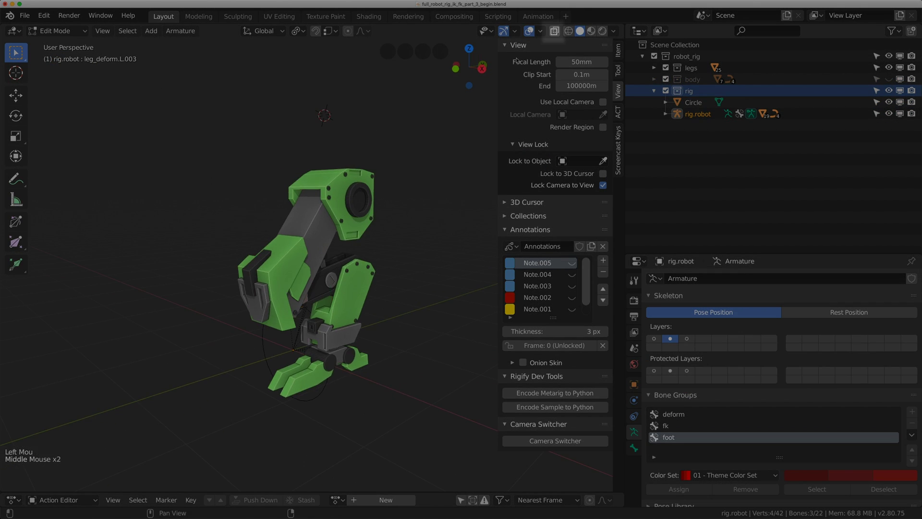
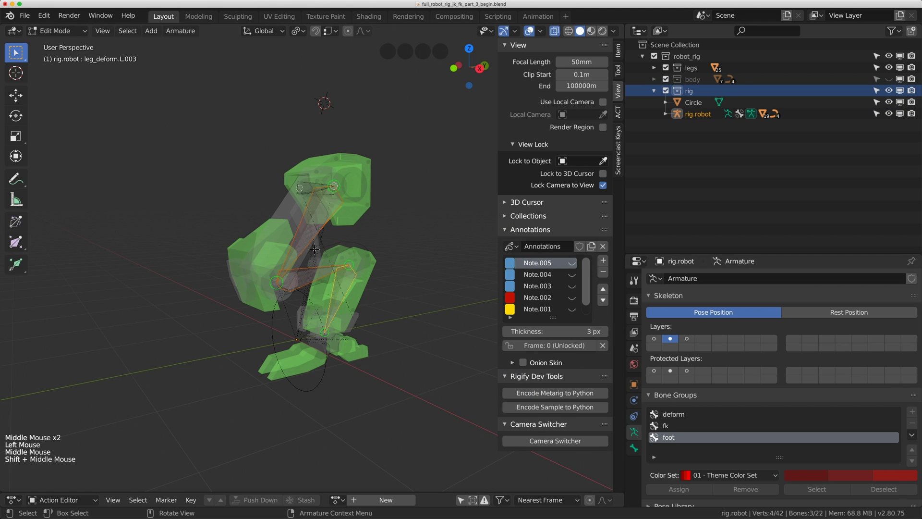
key(shift+d)
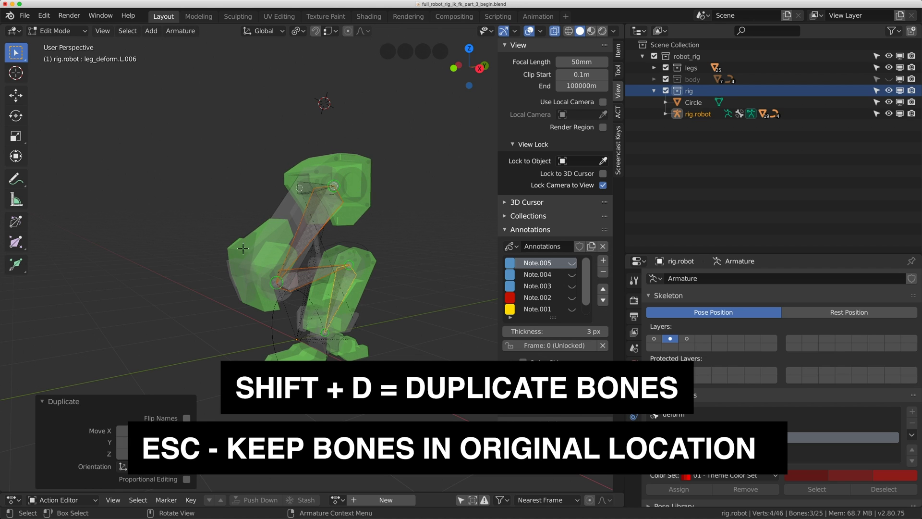
key(m)
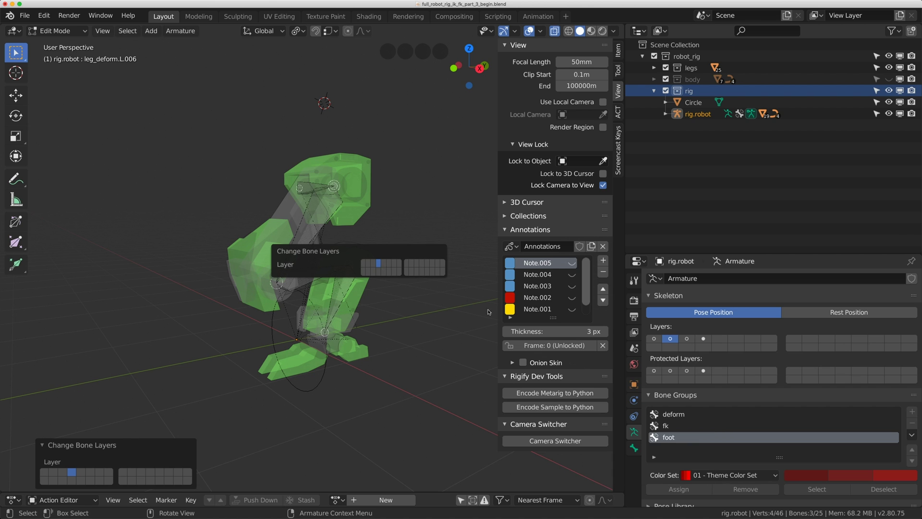
- Show only bone layer 4 so the three duplicated leg bones are visible alone
click(709, 337)
middle_click(294, 214)
middle_click(404, 263)
middle_click(369, 245)
scroll(down, 3)
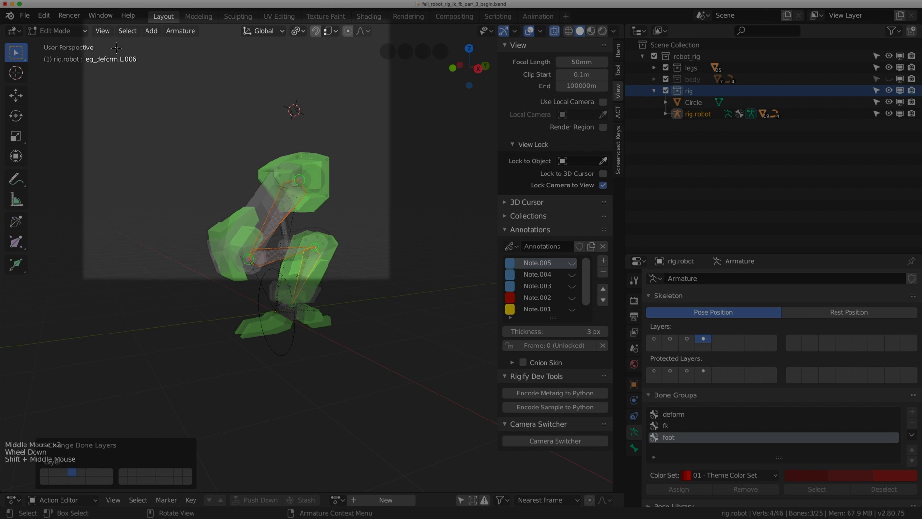
- Isolate the duplicated bones in Local View ready for a new ik bone group
click(101, 30)
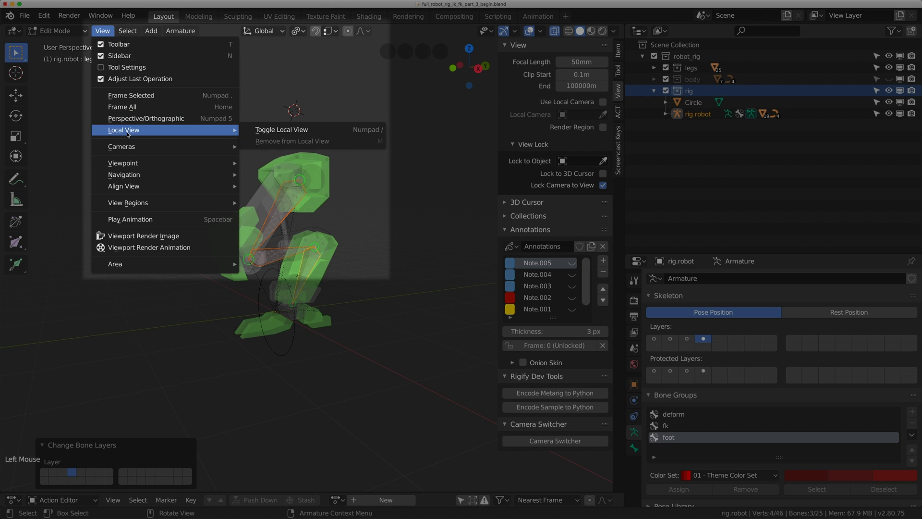
scroll(down, 3)
middle_click(312, 175)
scroll(up, 3)
middle_click(292, 221)
middle_click(342, 218)
scroll(down, 3)
middle_click(290, 207)
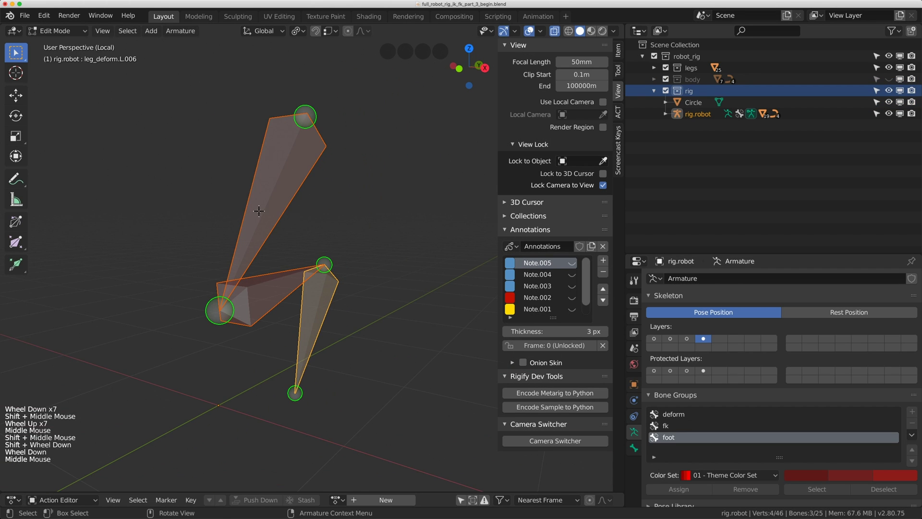
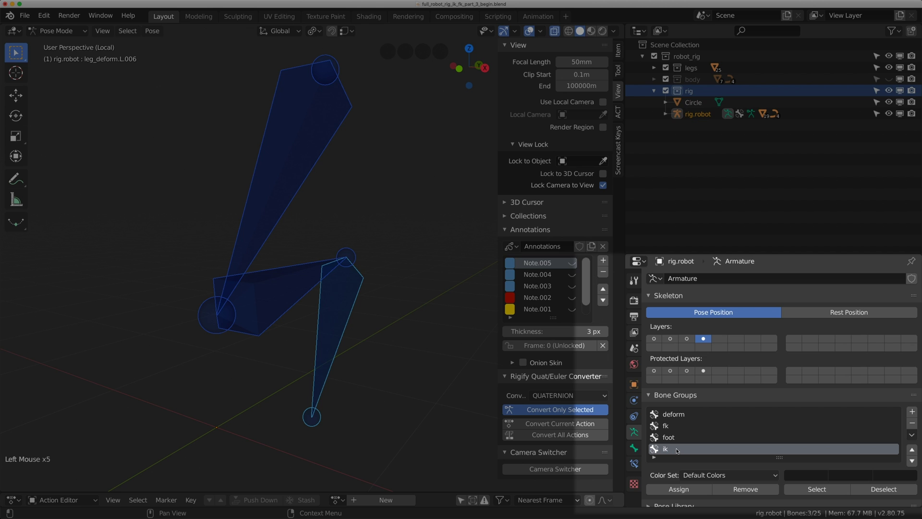
- Give the ik group a green colour set, assign the duplicates, and rename a bone leg_ik.L.001
click(679, 485)
click(706, 473)
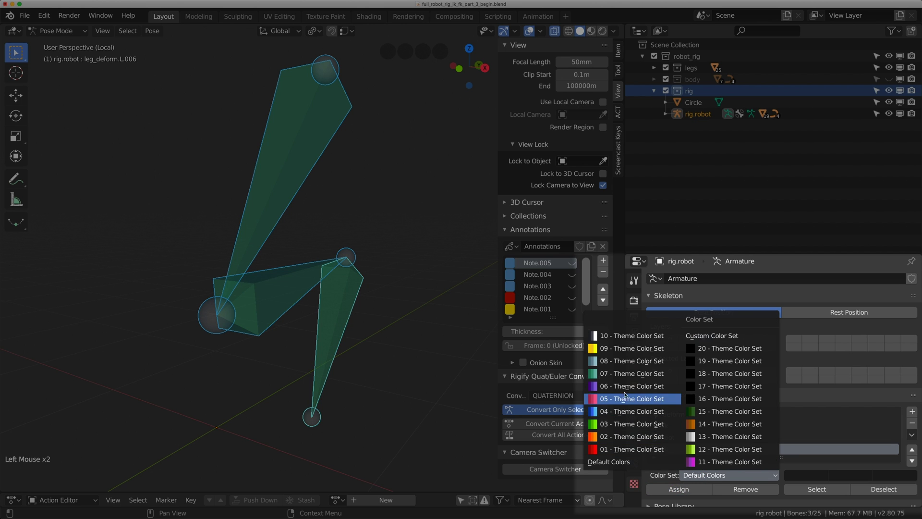
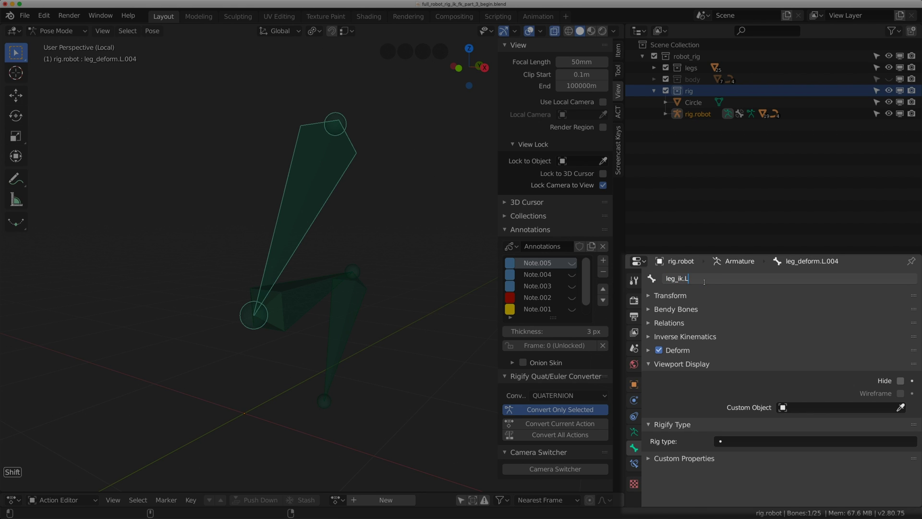
key(0)
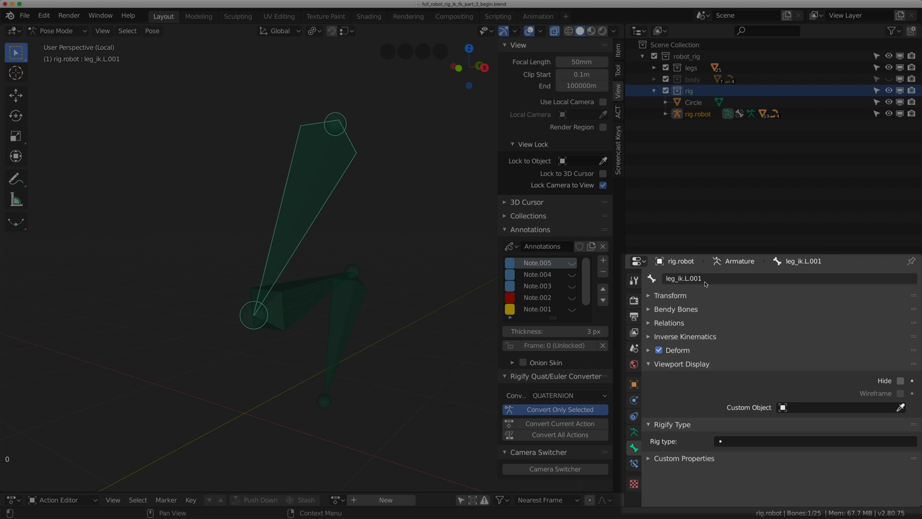
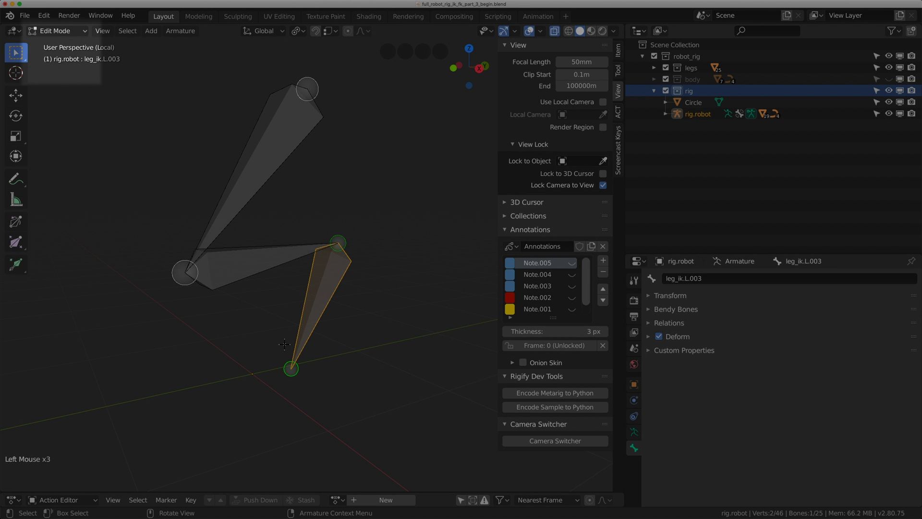
- Extrude a new ik foot bone forward along Y from the ankle of the lower ik bone
middle_click(323, 313)
click(287, 332)
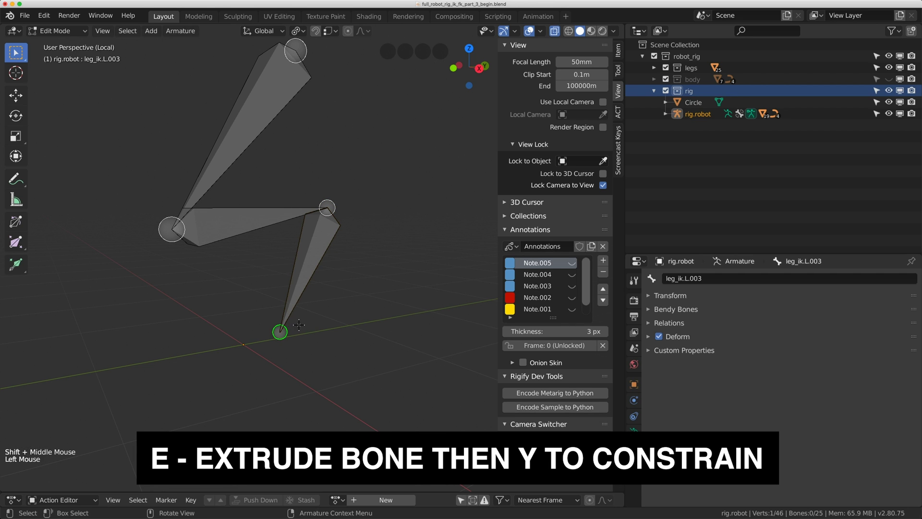
key(e)
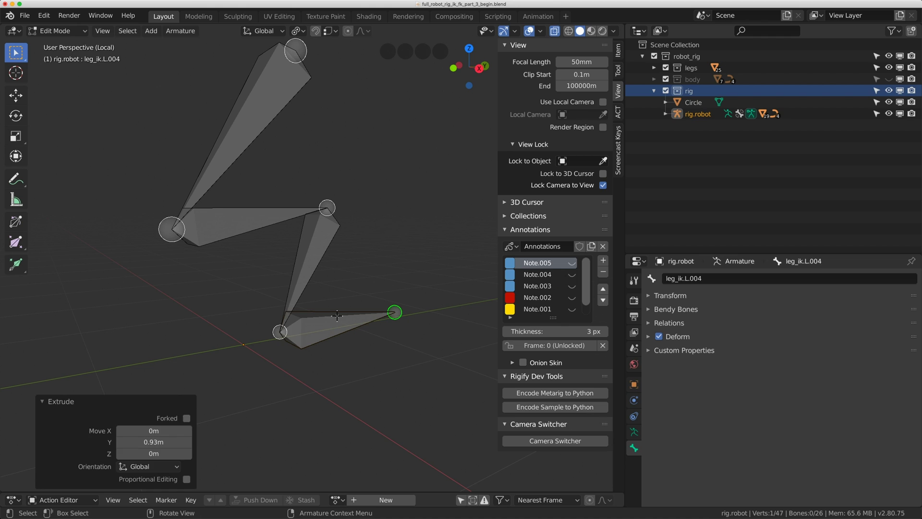
click(322, 308)
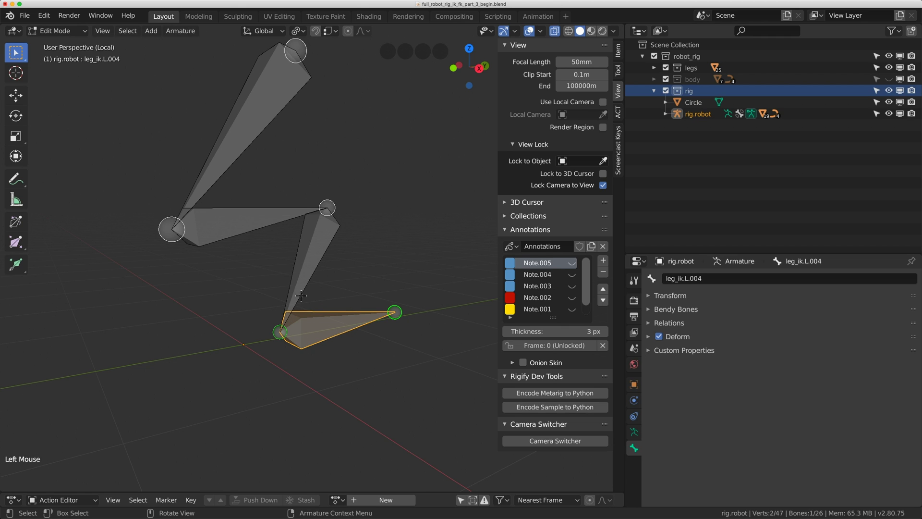
key(d)
click(371, 288)
key(d)
key(d)
key(d)
key(d)
click(349, 268)
key(d)
middle_click(337, 346)
scroll(down, 3)
middle_click(334, 342)
scroll(up, 3)
middle_click(353, 337)
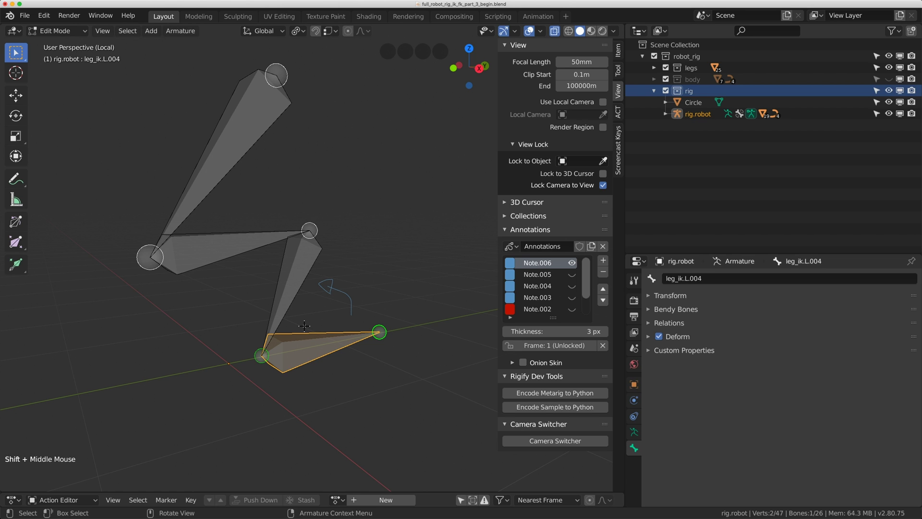
- Clear the foot bone's parent (Alt+P), show layer 1 and add the root bone to the selection
key(alt+p)
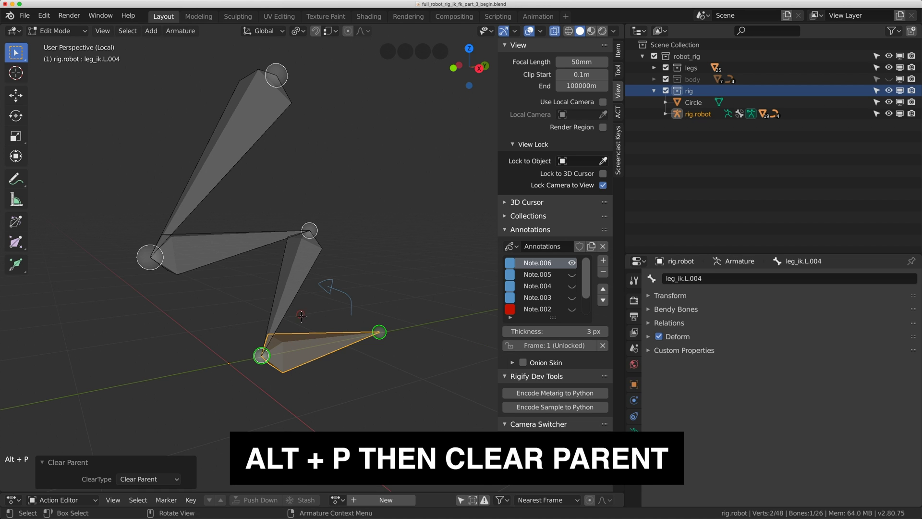
key(g)
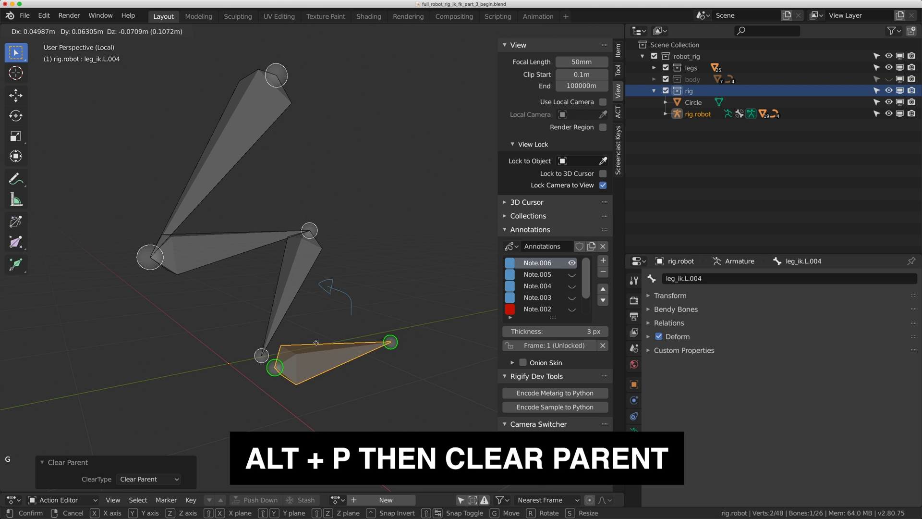
click(640, 434)
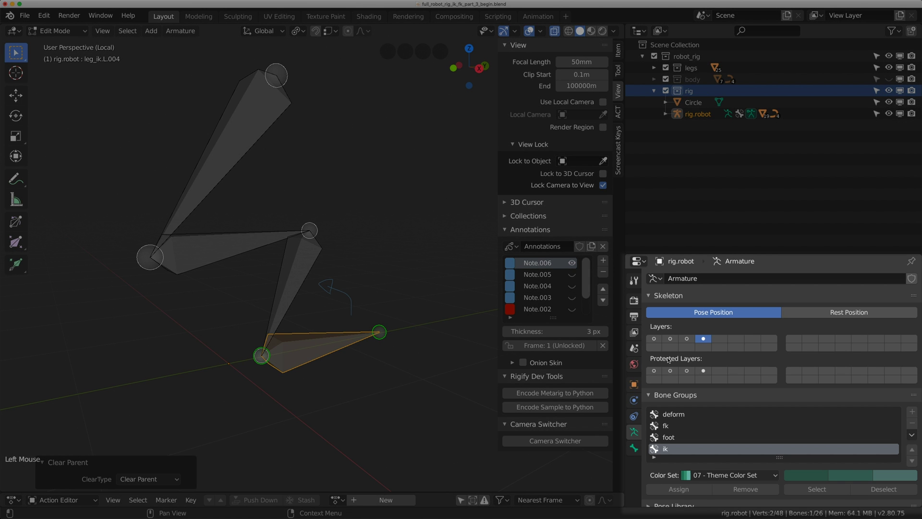
click(658, 340)
middle_click(261, 359)
click(258, 357)
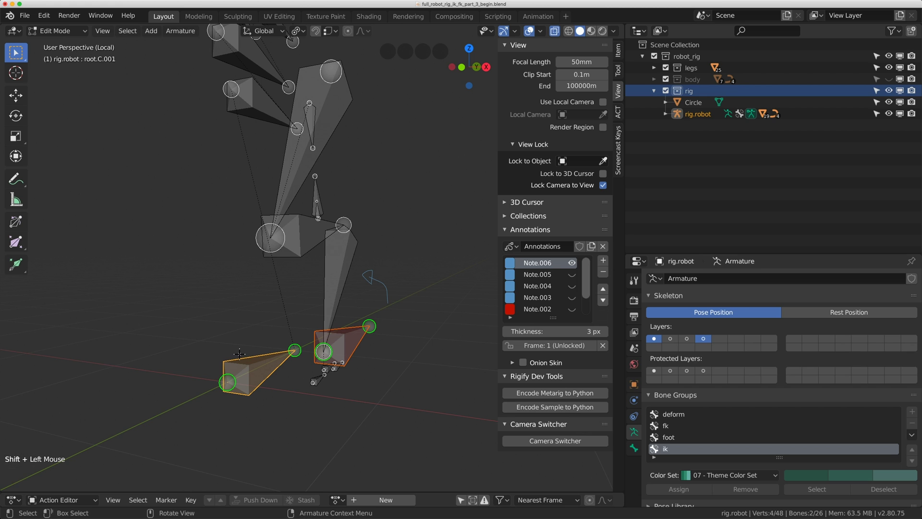
- Parent the foot bone to root with Keep Offset (Ctrl+P), then hide layer 1 again
key(ctrl+p)
middle_click(330, 352)
middle_click(336, 332)
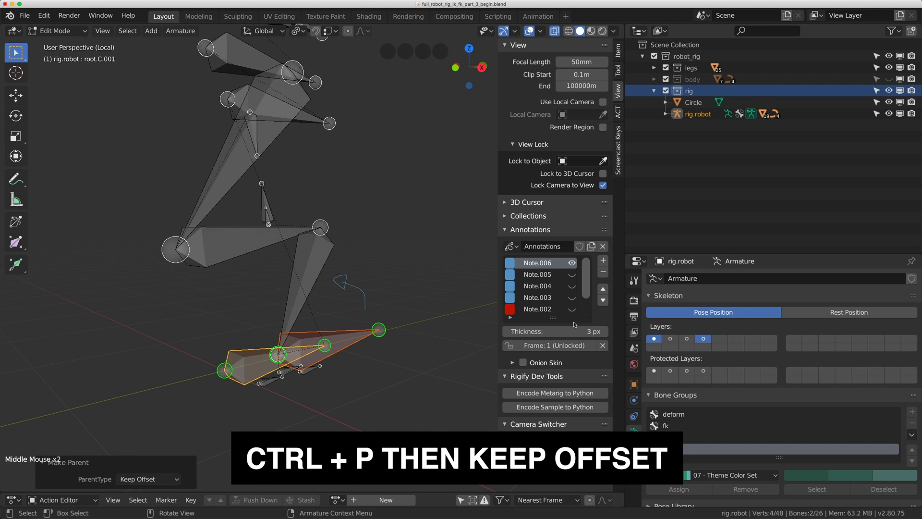
click(709, 340)
click(333, 355)
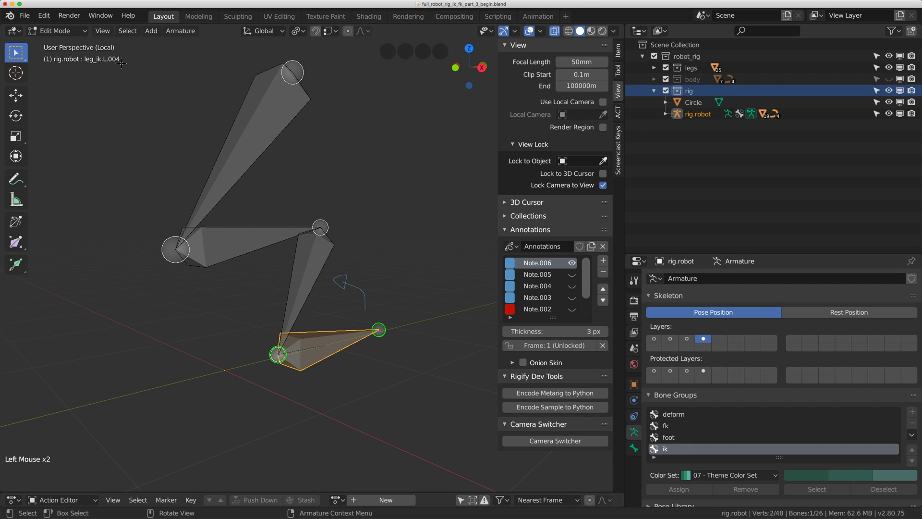
- Rename the bone leg_ik.L.004 to foot_ik.L.001 in the Bone properties
click(638, 448)
click(712, 275)
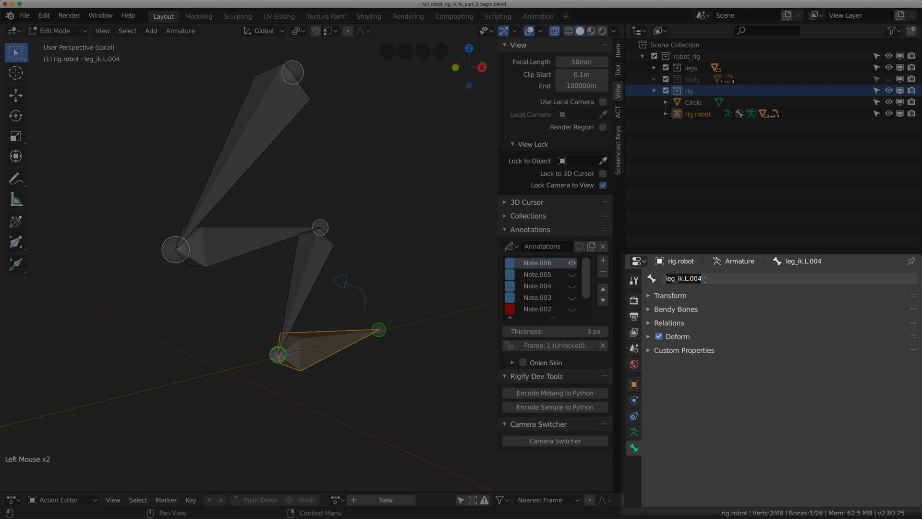
key(BackSpace)
key(BackSpace)
key(BackSpace)
key(o)
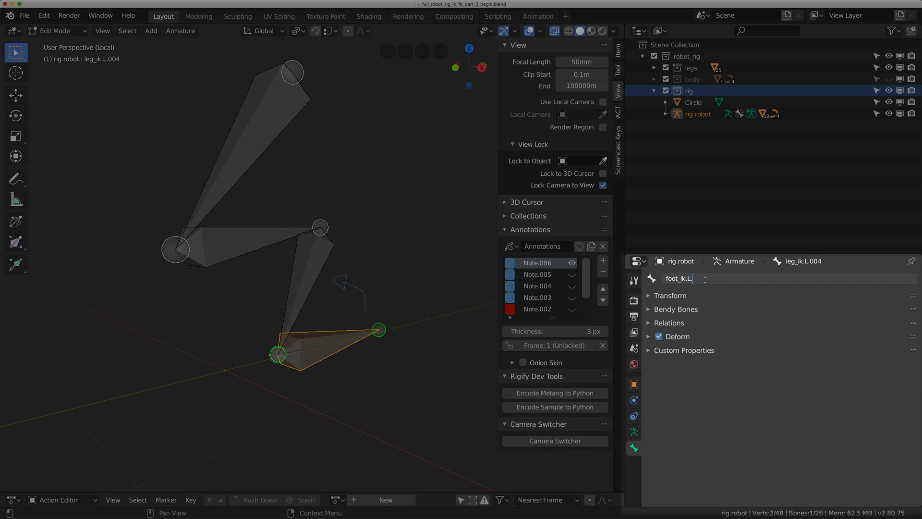
key(0)
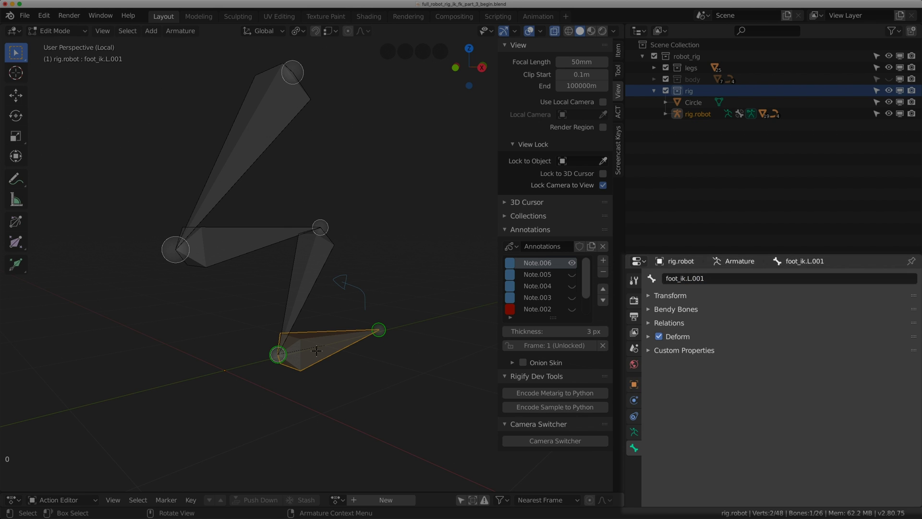
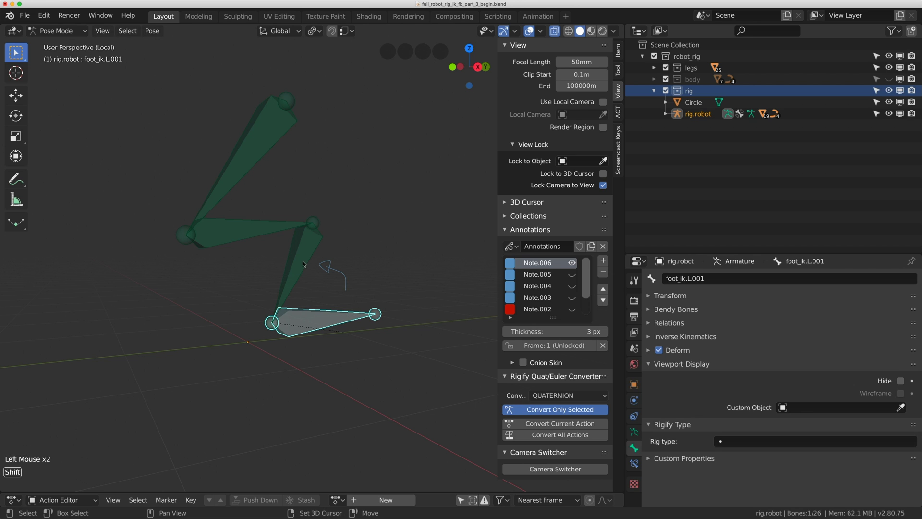
- Select the IK shin bone in Pose Mode to reach its bone constraint settings
click(294, 260)
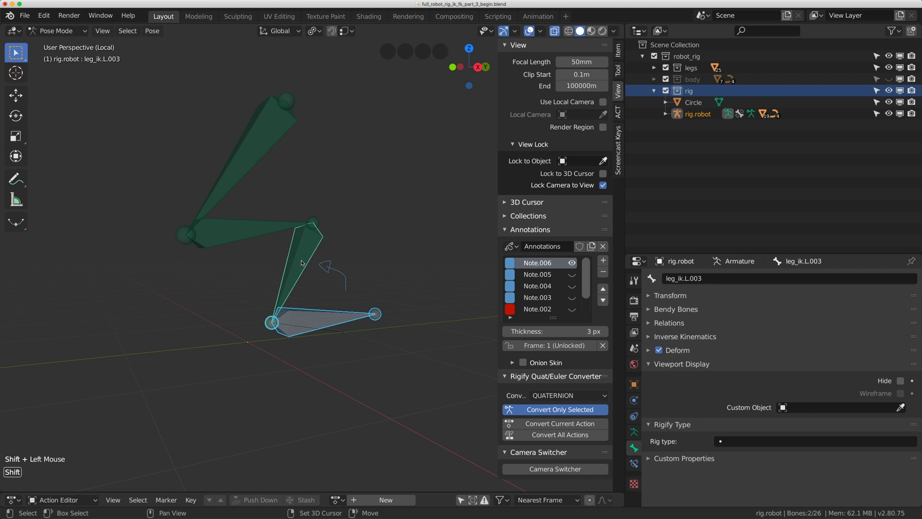
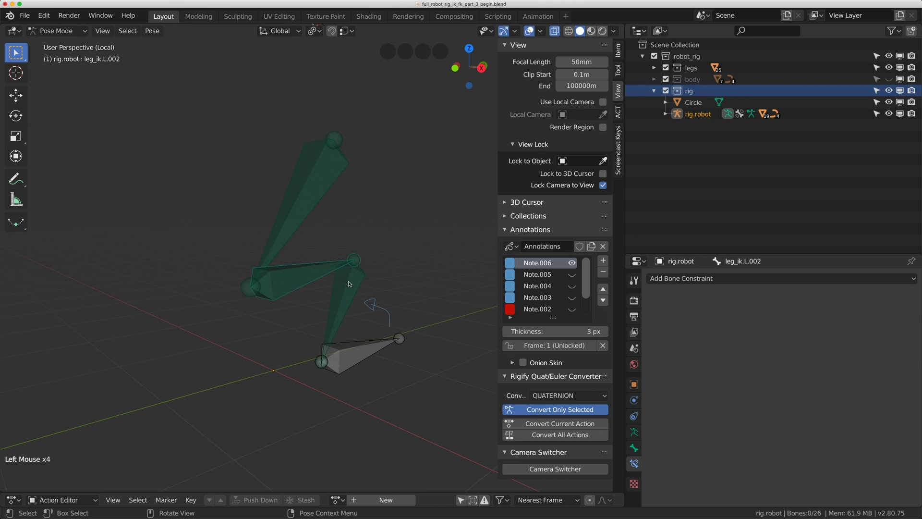
- Select the IK shin bone and switch to the Bone Constraint Properties
click(364, 276)
click(912, 294)
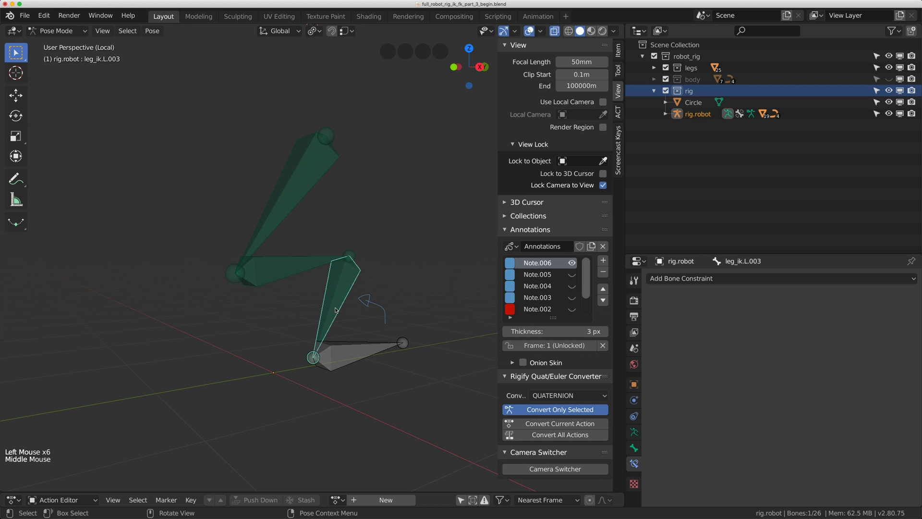
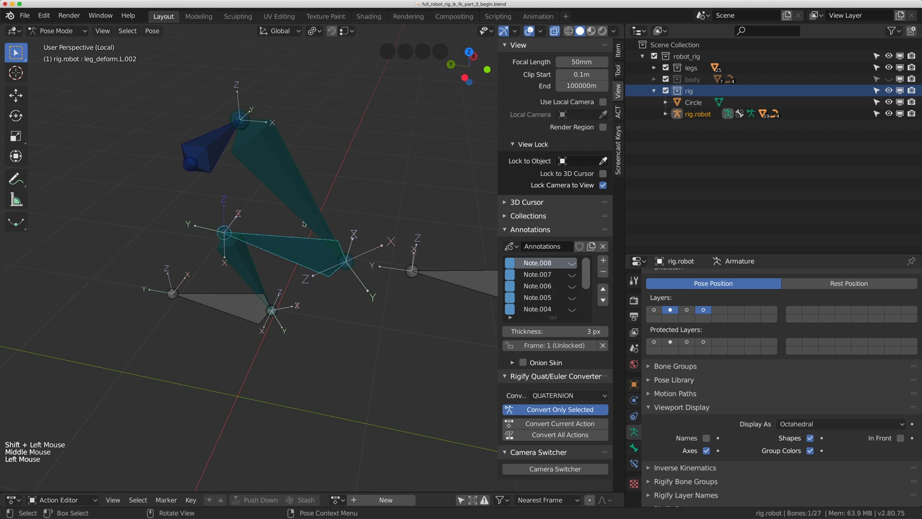
- Show only the FK chain's bone layer in the Armature properties
click(305, 214)
click(294, 250)
click(248, 272)
click(274, 258)
click(298, 212)
click(283, 258)
click(253, 268)
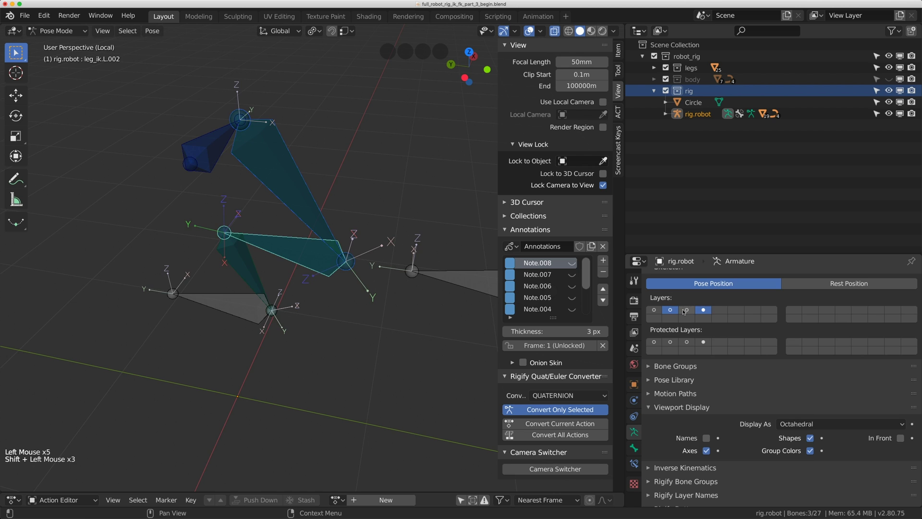
click(688, 311)
click(676, 312)
scroll(down, 3)
middle_click(357, 249)
scroll(up, 3)
click(351, 191)
click(351, 201)
scroll(down, 3)
middle_click(358, 218)
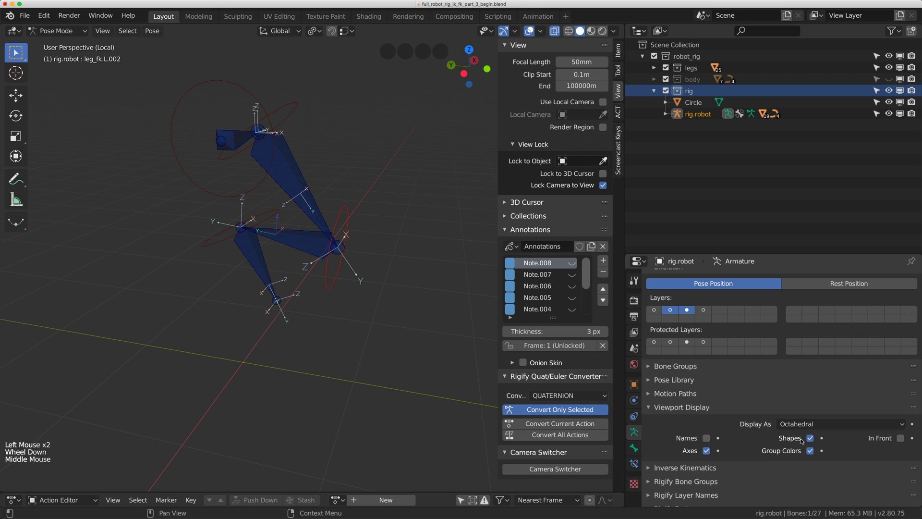
- Hide custom bone shapes, select the whole FK leg chain and enter Edit Mode for Recalculate Roll
click(812, 438)
middle_click(341, 182)
scroll(up, 3)
click(341, 207)
middle_click(314, 219)
middle_click(318, 207)
click(309, 246)
double_click(297, 258)
middle_click(289, 241)
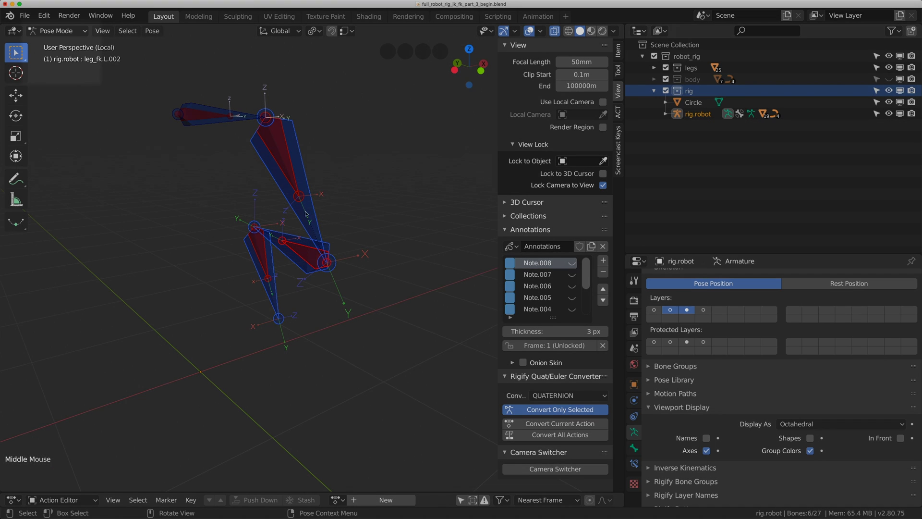
click(49, 31)
- Recalculate the FK bones' roll, reveal bone layer 4 beside them, and return to Object Mode
click(180, 26)
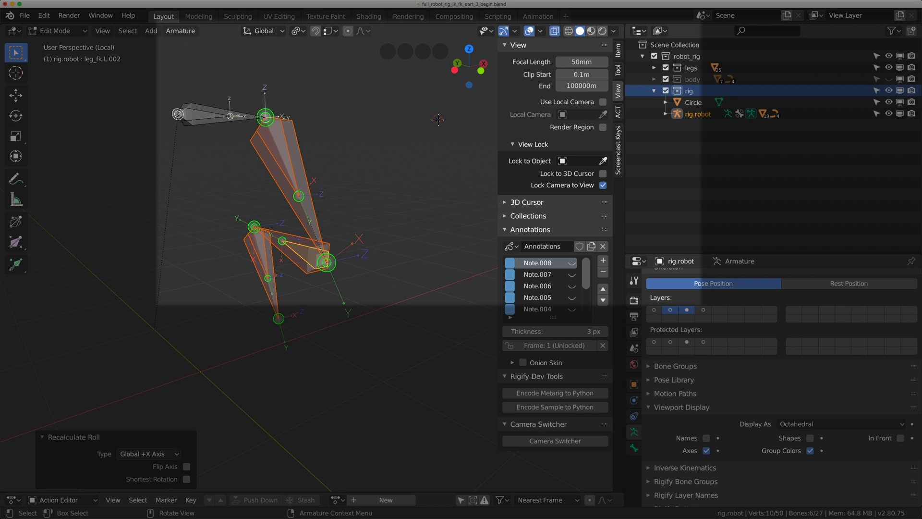
middle_click(317, 164)
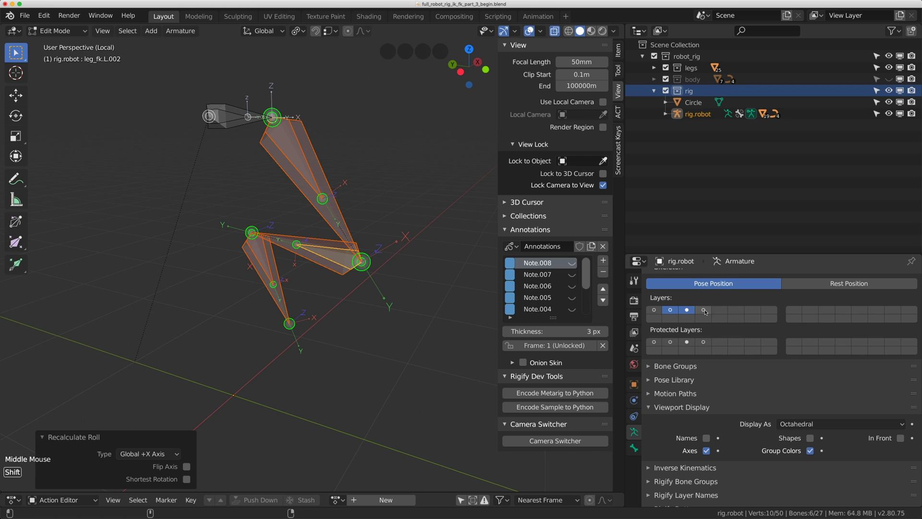
click(707, 311)
middle_click(367, 240)
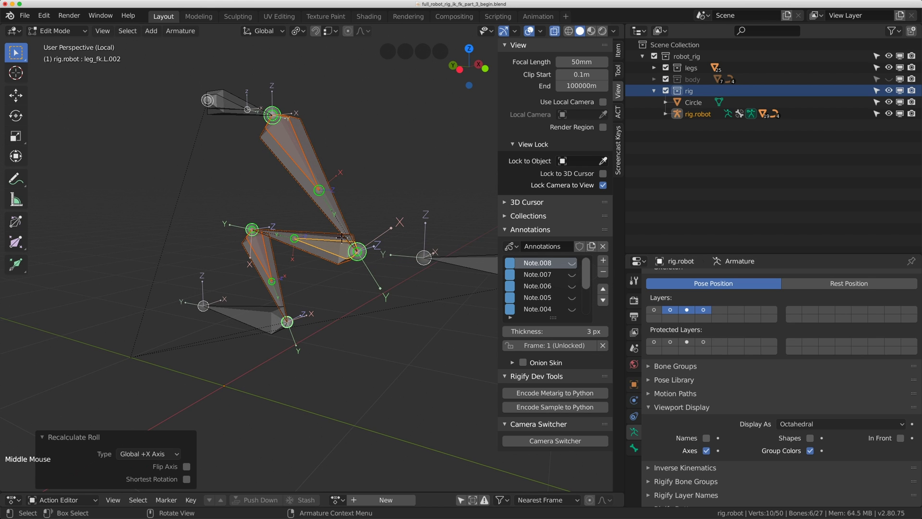
scroll(down, 3)
middle_click(346, 228)
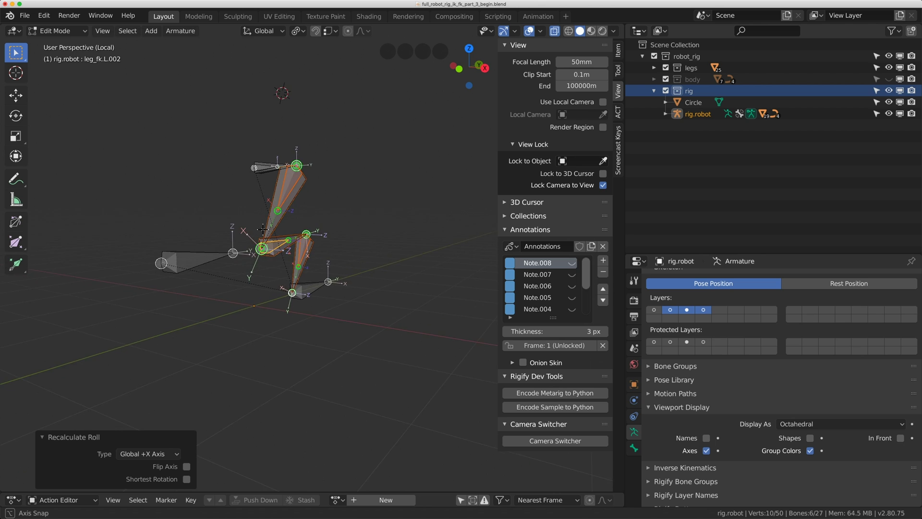
scroll(up, 3)
middle_click(269, 227)
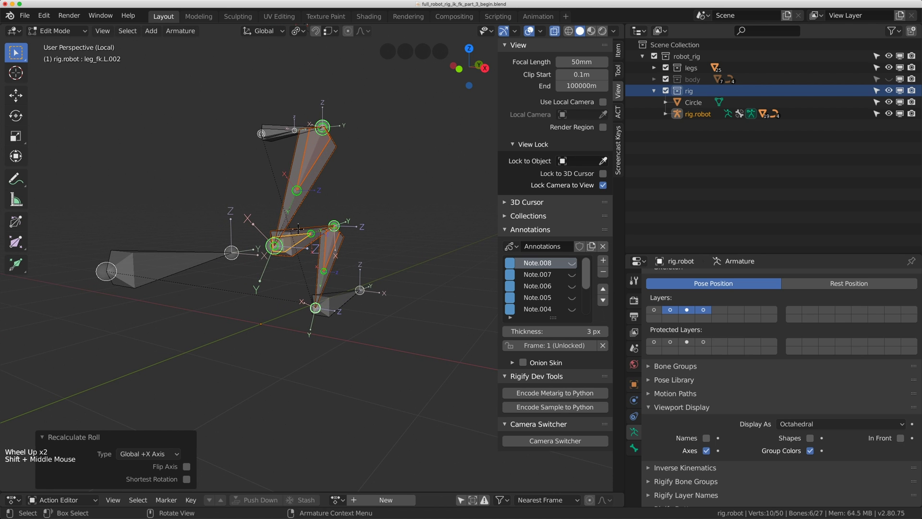
click(51, 31)
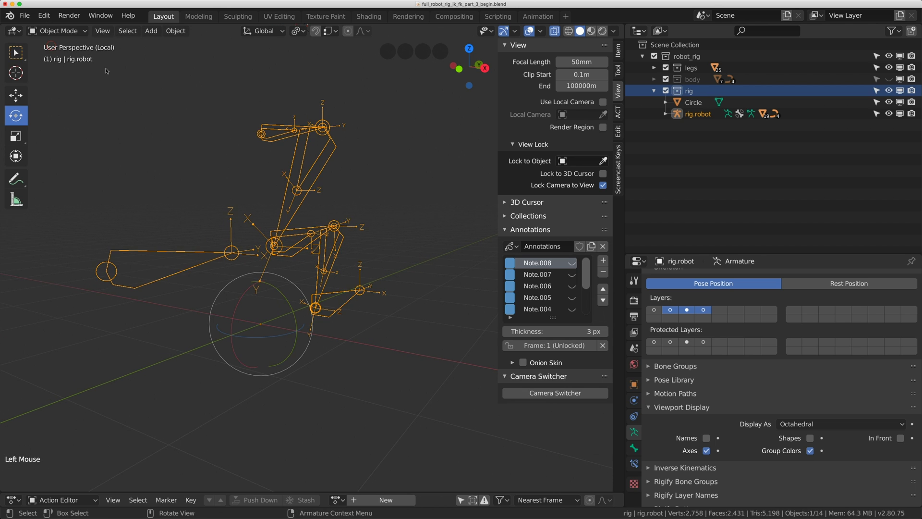
- Reframe the rig and toggle the armature layer buttons so only the leg chain bones show
middle_click(297, 151)
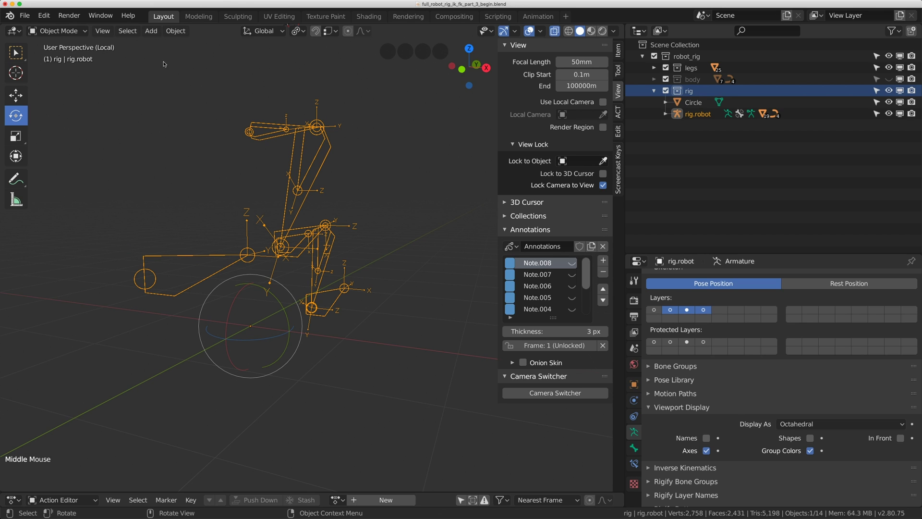
click(106, 34)
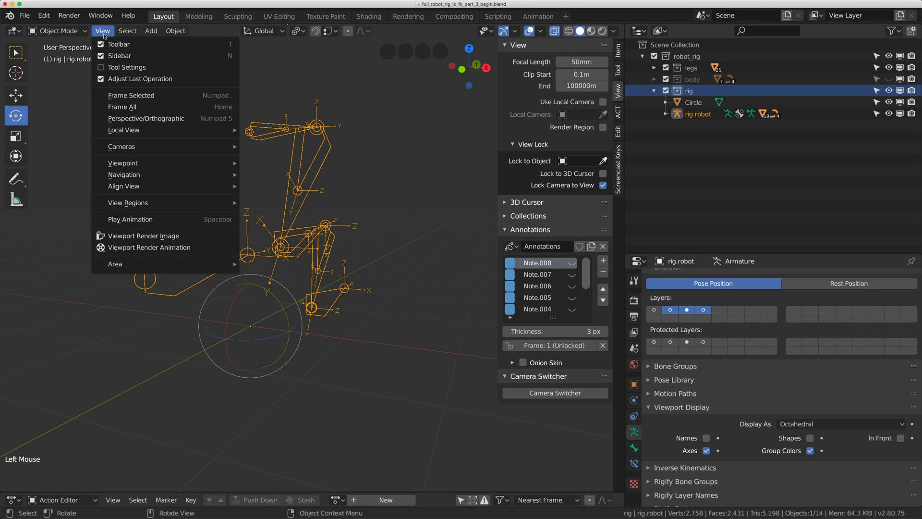
click(673, 309)
click(706, 312)
middle_click(380, 227)
middle_click(362, 231)
scroll(up, 3)
middle_click(379, 247)
- Select the rig and switch it from Object Mode into Pose Mode
click(337, 201)
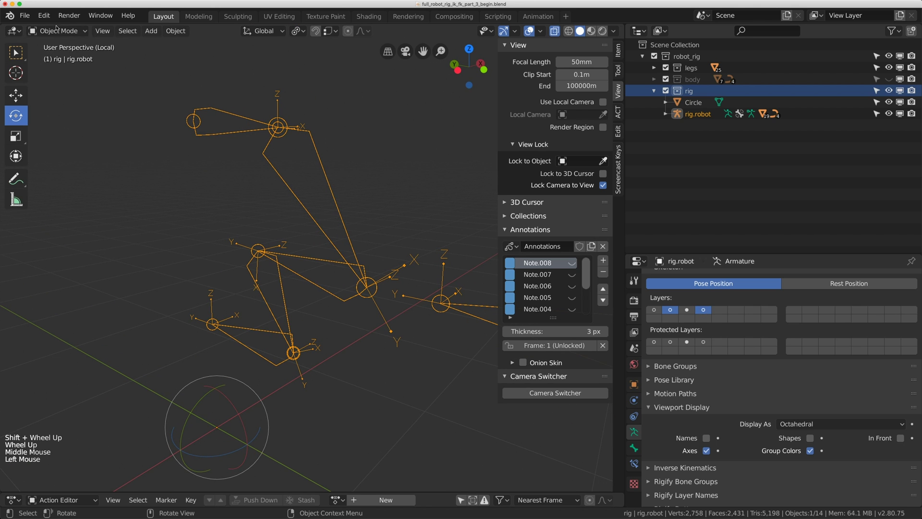
click(63, 52)
click(291, 170)
click(305, 171)
click(314, 166)
click(310, 177)
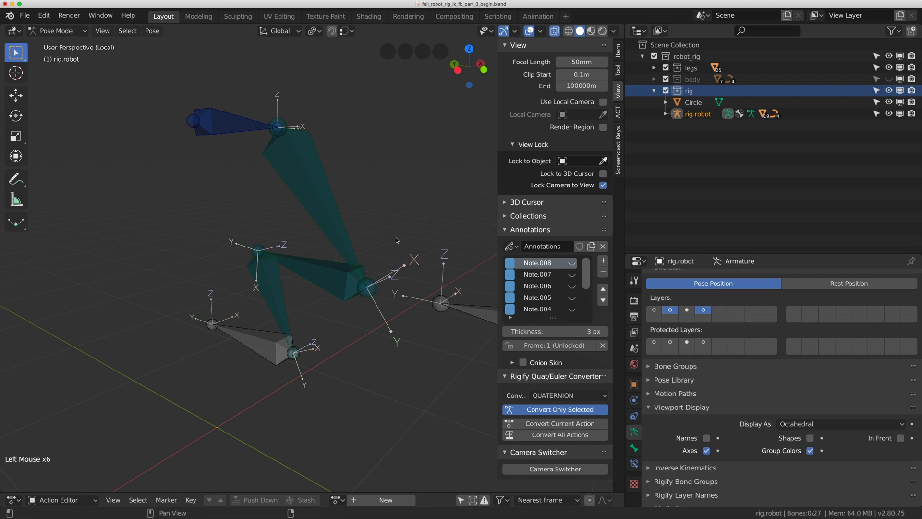
- Edit leg_deform.L.001's rest shape: Tail X 0.701 m and Roll 0° so it hangs straight down
click(347, 240)
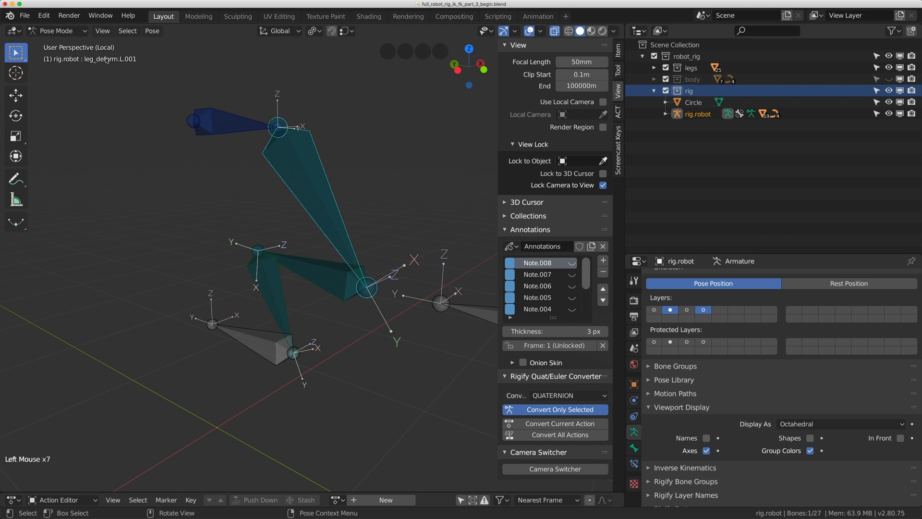
middle_click(266, 180)
middle_click(254, 174)
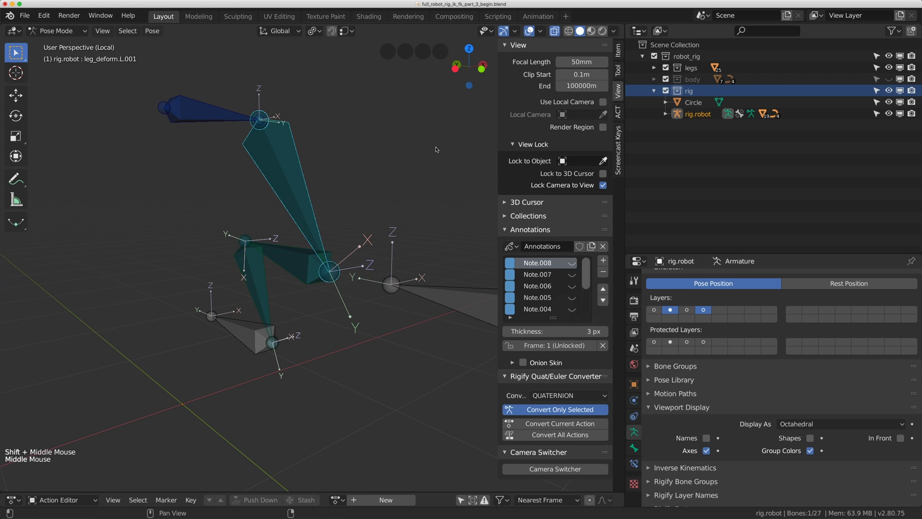
key(Tab)
click(623, 53)
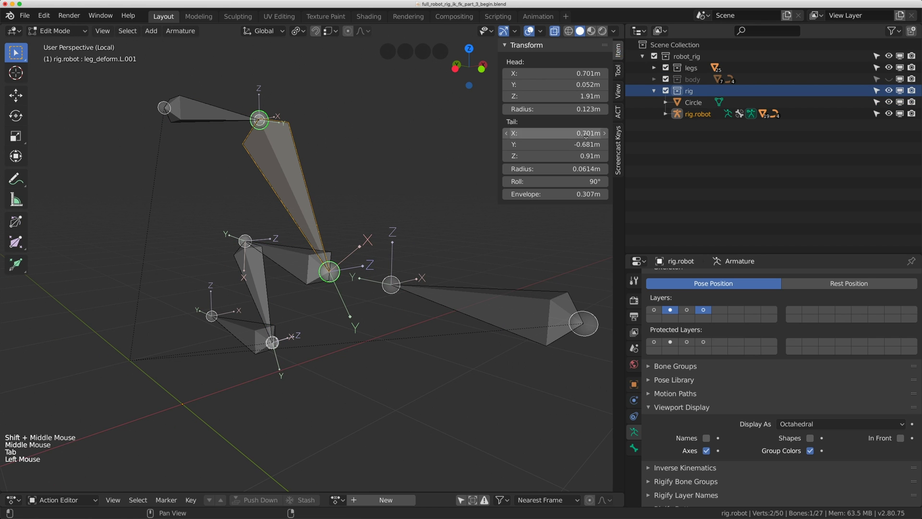
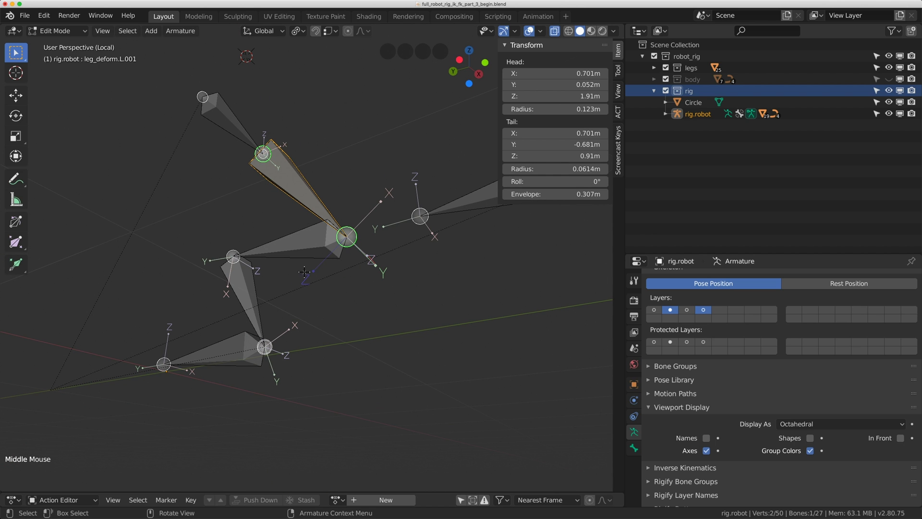
middle_click(382, 217)
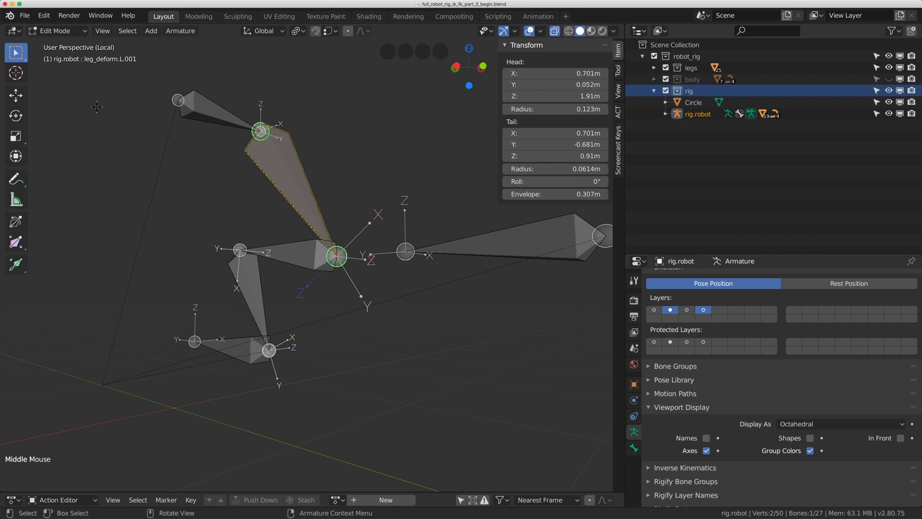
- Return the rig to Pose Mode and make leg_ik.L.001 the active bone
click(62, 31)
middle_click(318, 200)
scroll(up, 3)
scroll(up, 3)
click(313, 156)
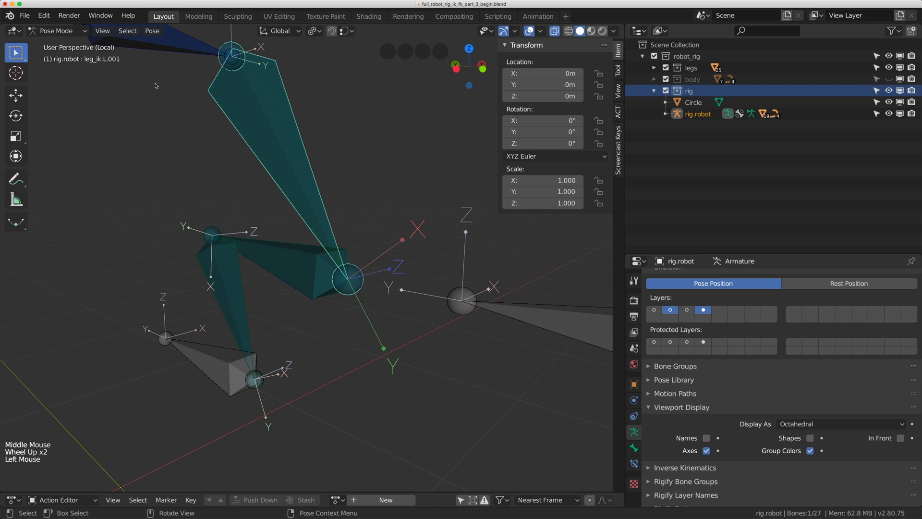
- Select the upper deform bone and switch off the IK bones' armature layer
scroll(down, 3)
middle_click(289, 155)
key(g)
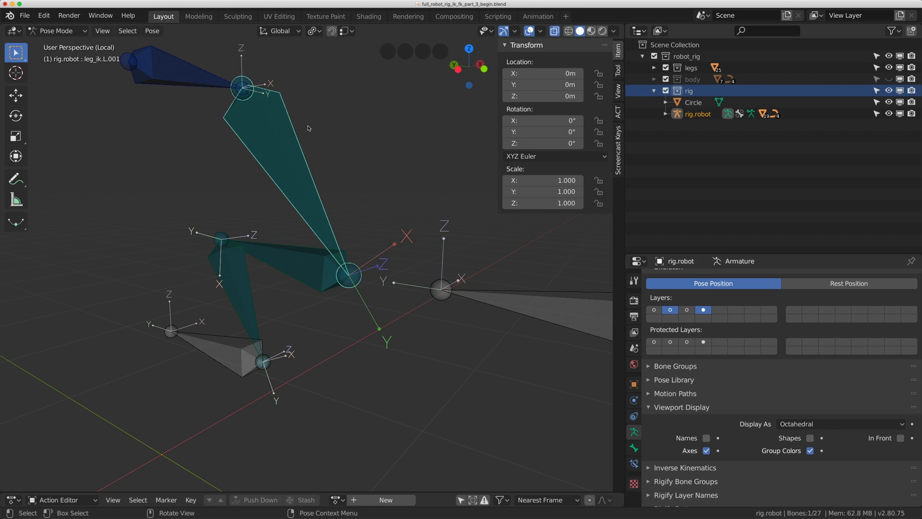
middle_click(221, 141)
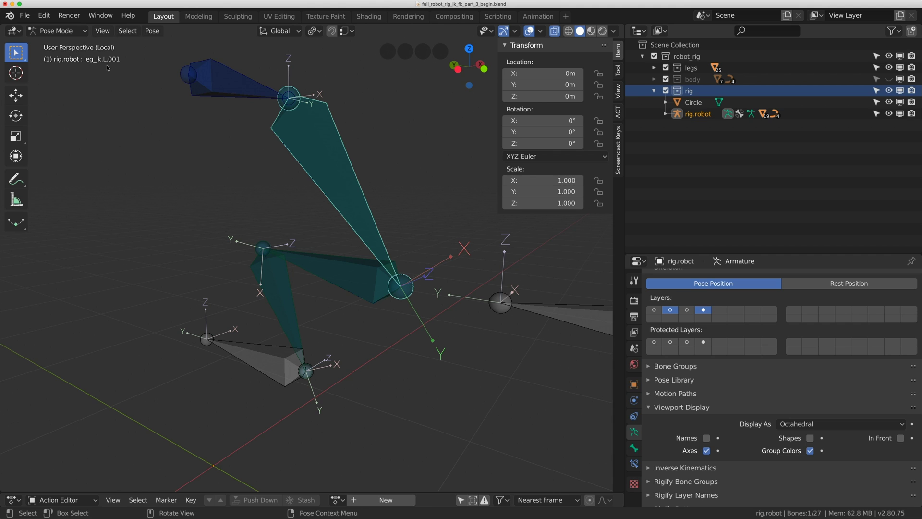
click(307, 170)
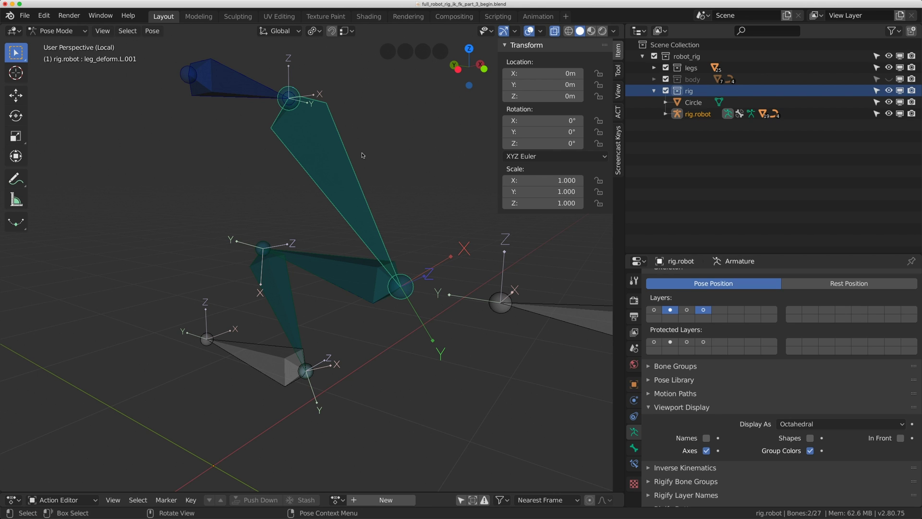
click(707, 308)
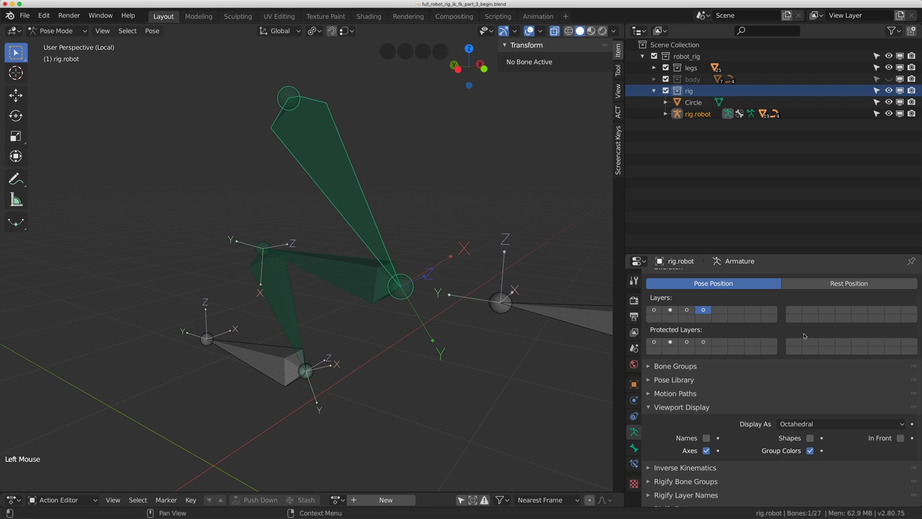
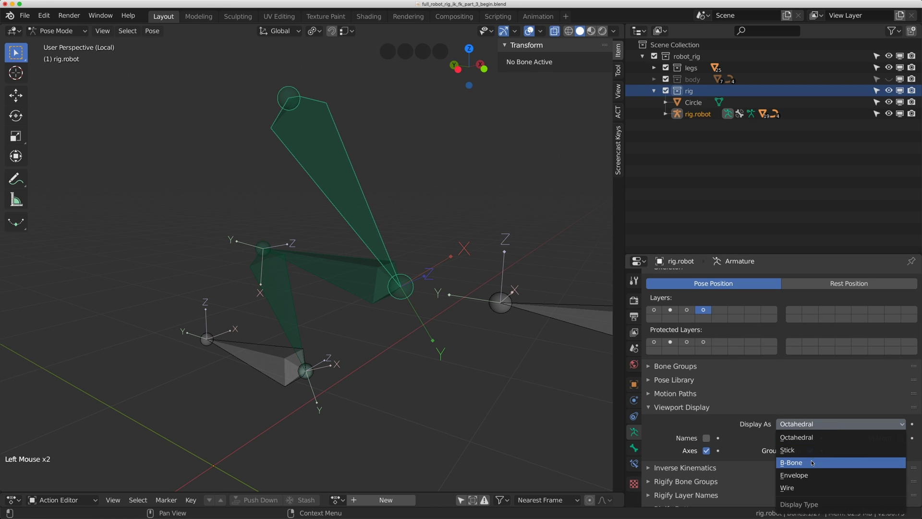
- Display bones as B-Bones, thin the deform bones with Ctrl+Alt+S, and show the IK layer again
click(324, 247)
click(356, 212)
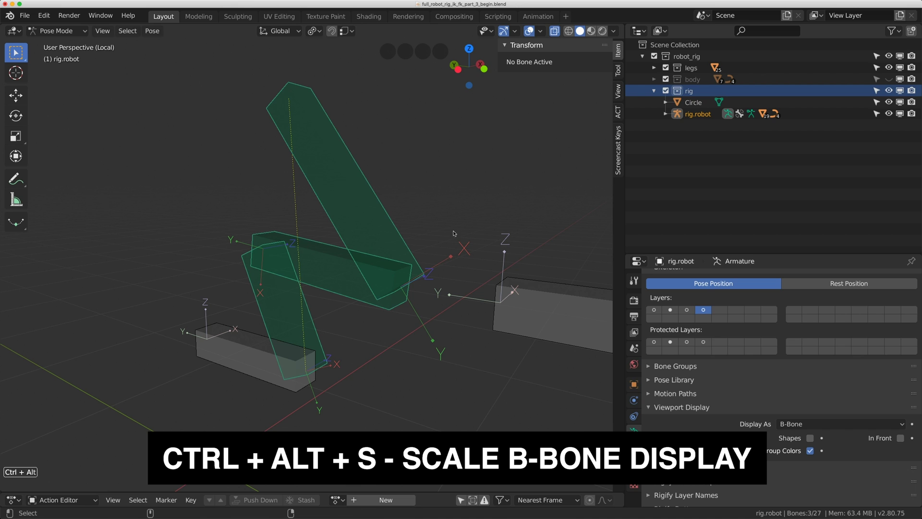
key(ctrl+alt+s)
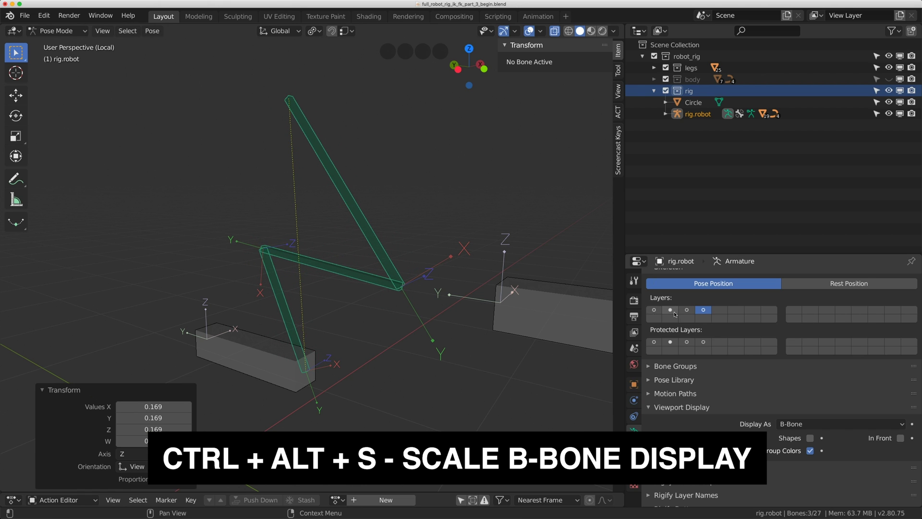
click(677, 313)
- Constrain leg_deform.L.001 to the upper IK bone via Ctrl+Shift+C, then leave Local View
middle_click(390, 214)
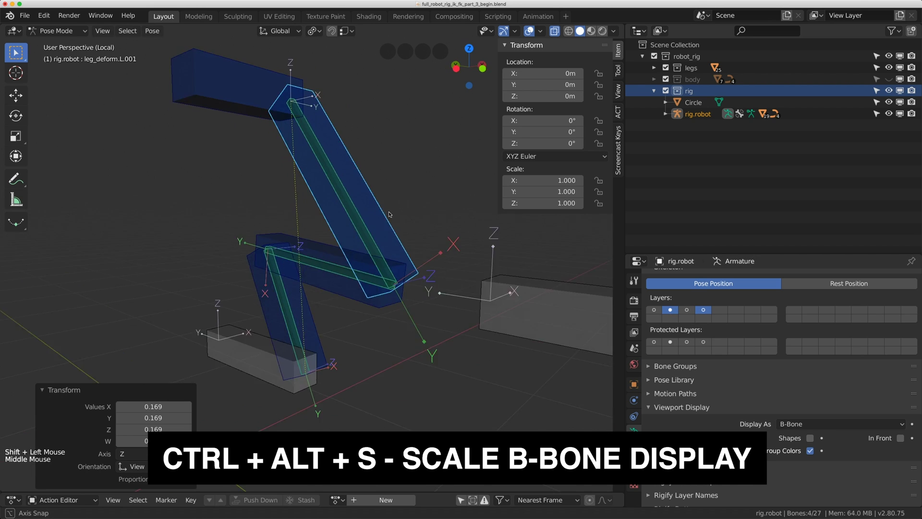
scroll(up, 3)
click(361, 196)
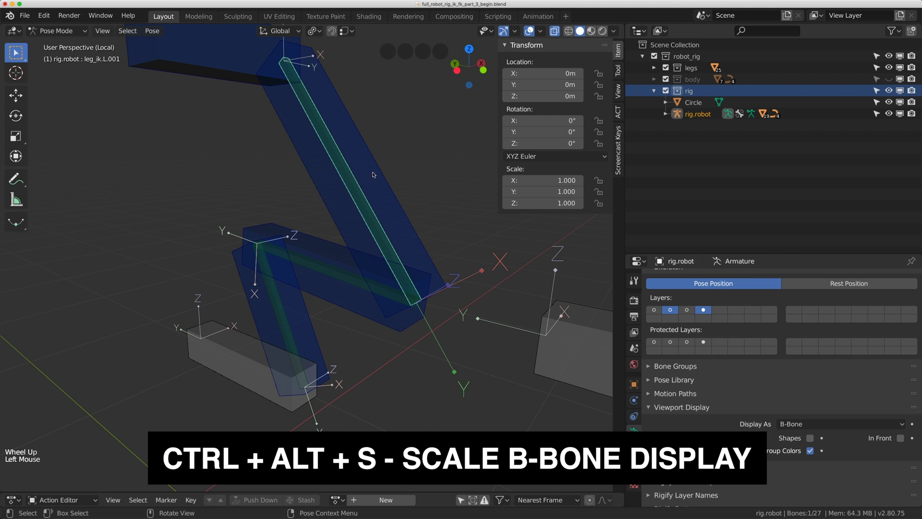
click(381, 165)
scroll(down, 3)
middle_click(372, 205)
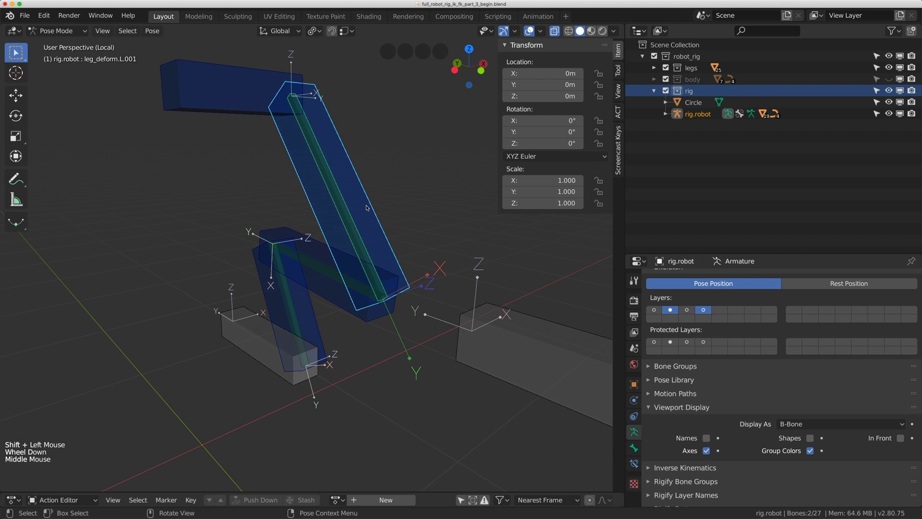
middle_click(368, 204)
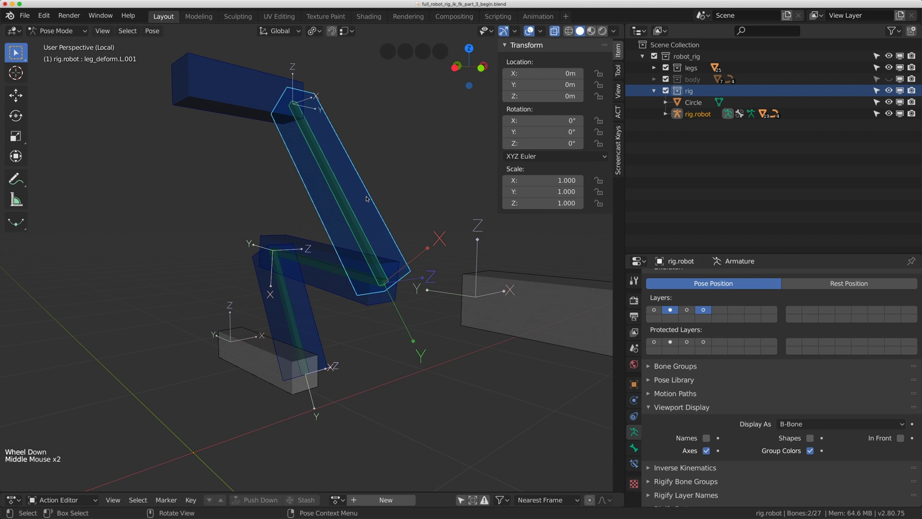
key(ctrl+shift+c)
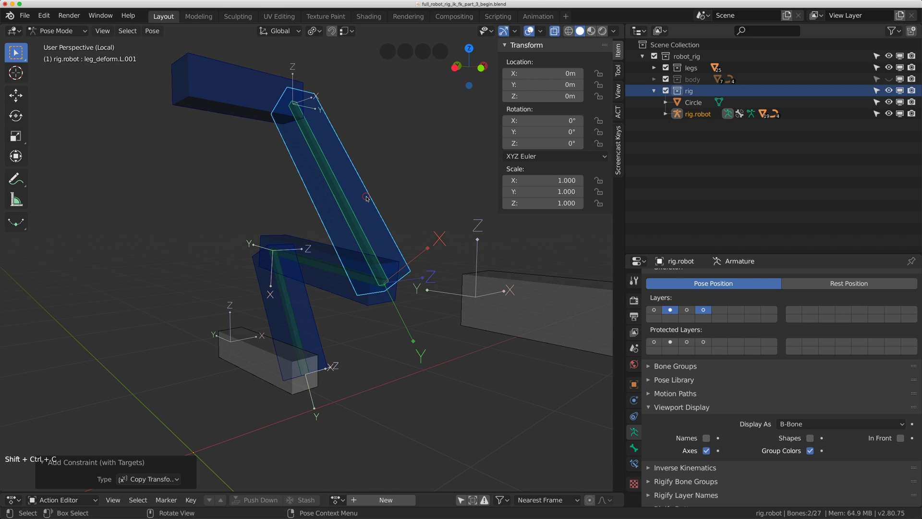
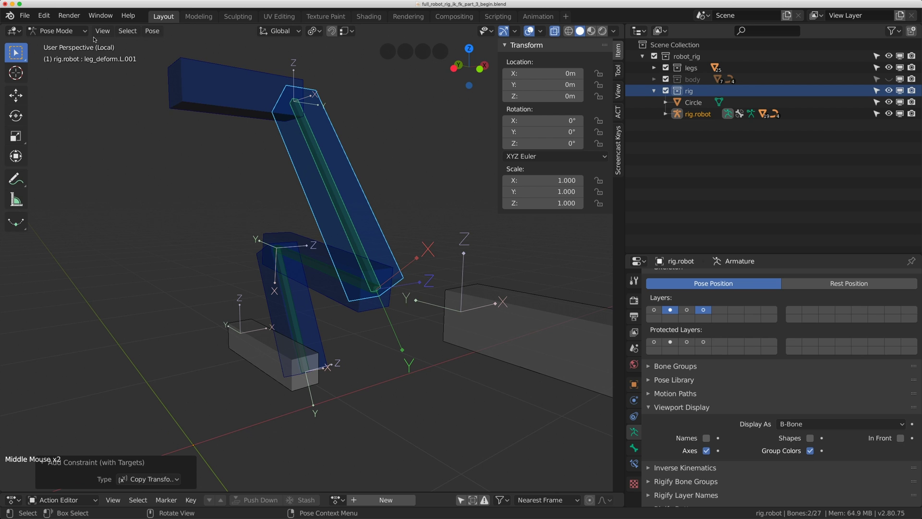
click(106, 29)
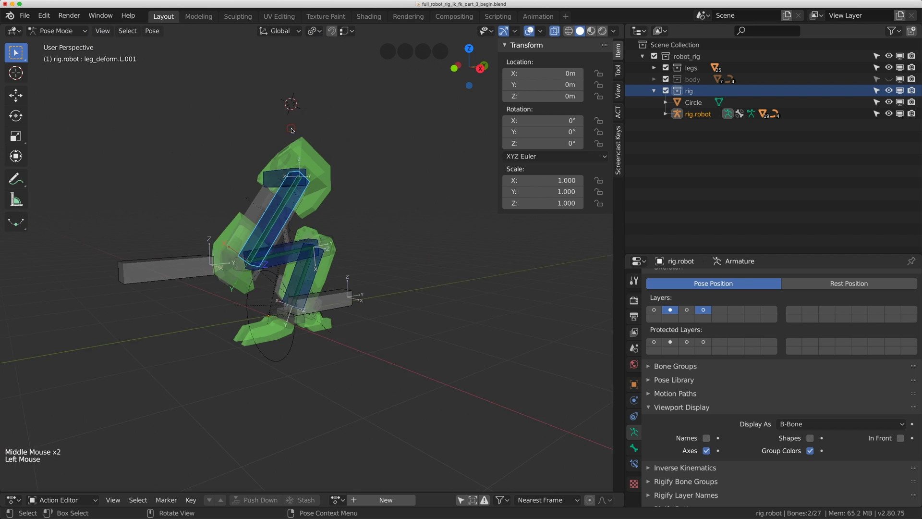
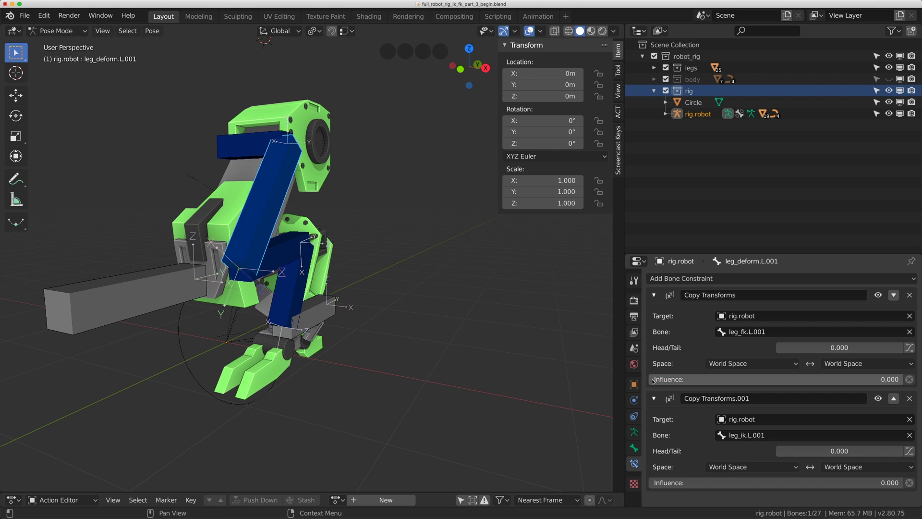
- Zoom to the knee, enter Edit Mode and bring up the Armature menu's bone operations
middle_click(287, 190)
scroll(up, 3)
middle_click(355, 231)
click(347, 206)
click(355, 214)
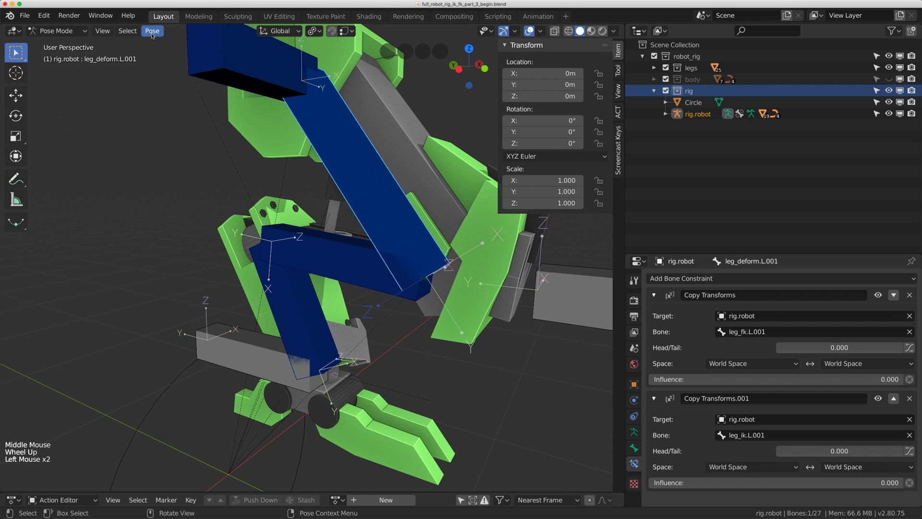
key(Tab)
click(179, 36)
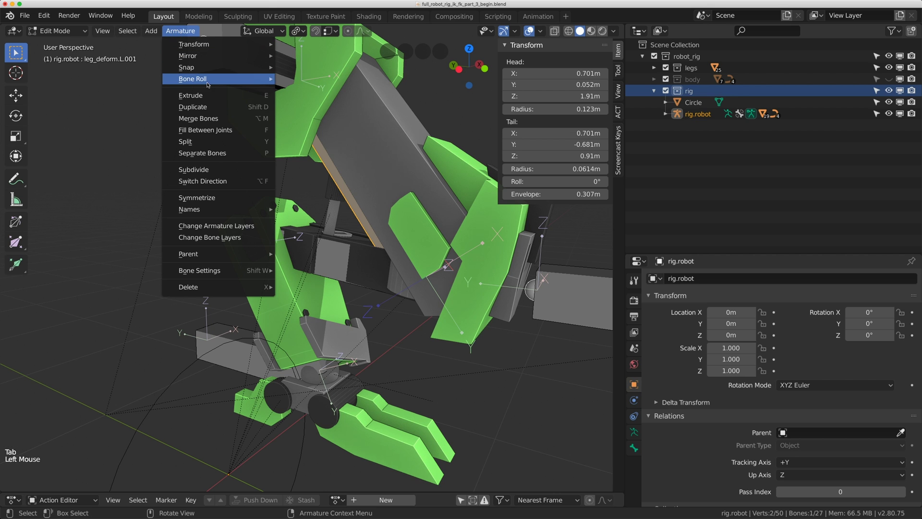
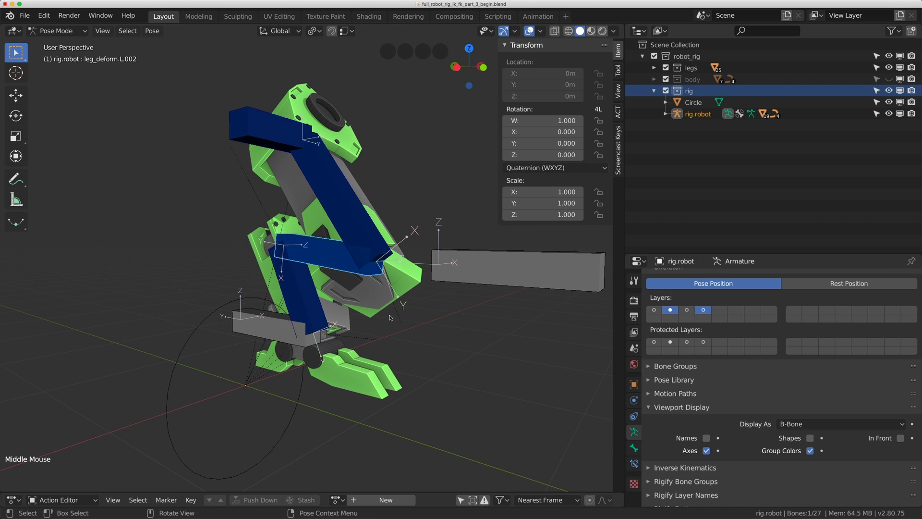
- Grab foot_ik.L.001 to test the leg, then reset its rotation and location to zero
click(236, 322)
key(g)
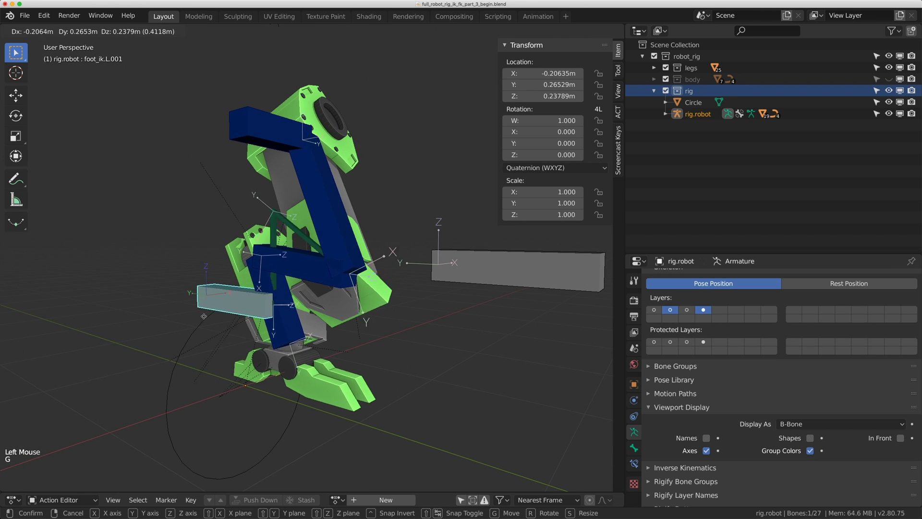
key(alt+r)
key(alt+g)
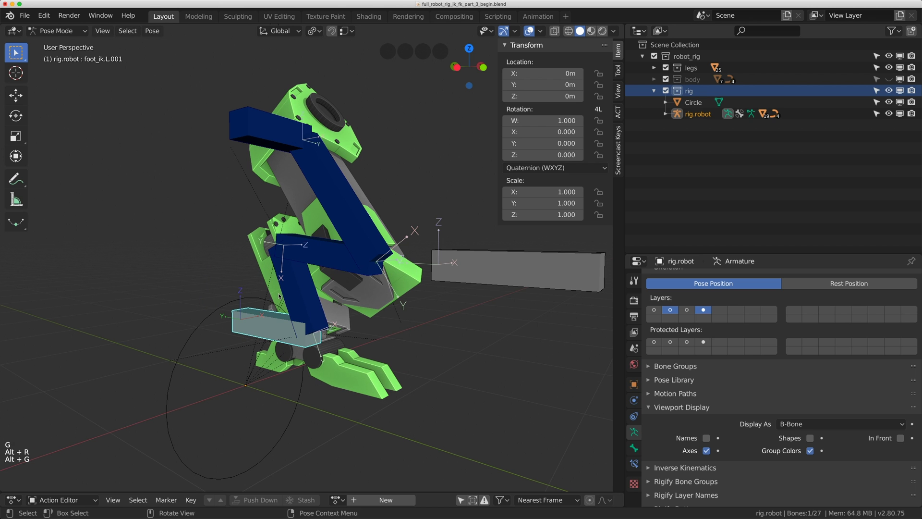
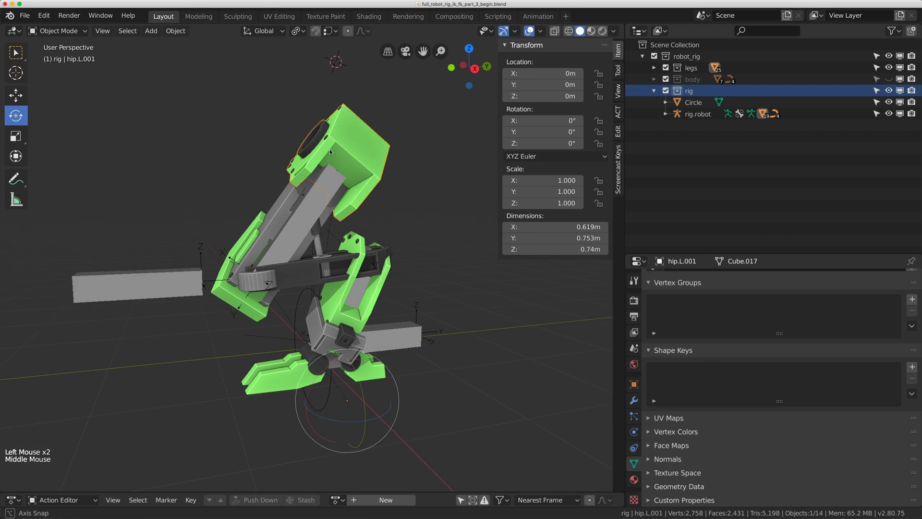
- Select the upper leg pivot part and bring up the Clear Parent options with Alt+P
middle_click(336, 143)
scroll(up, 3)
click(258, 259)
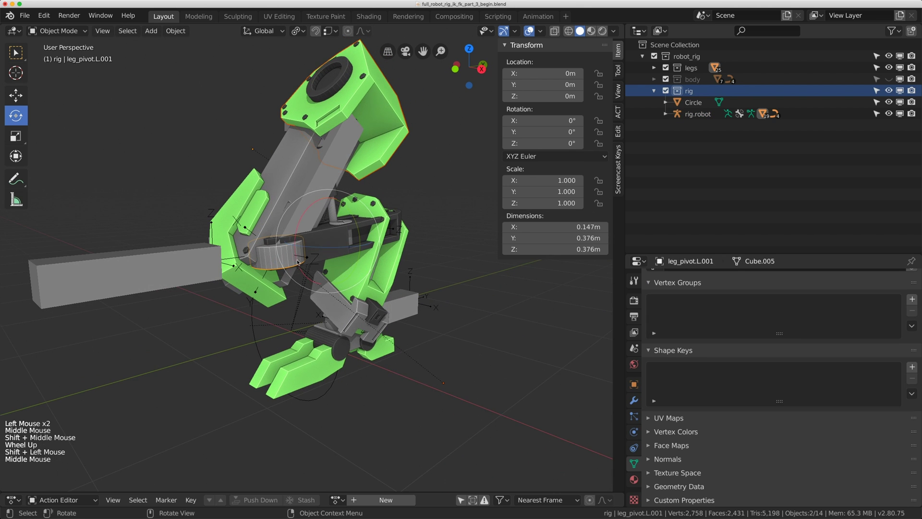
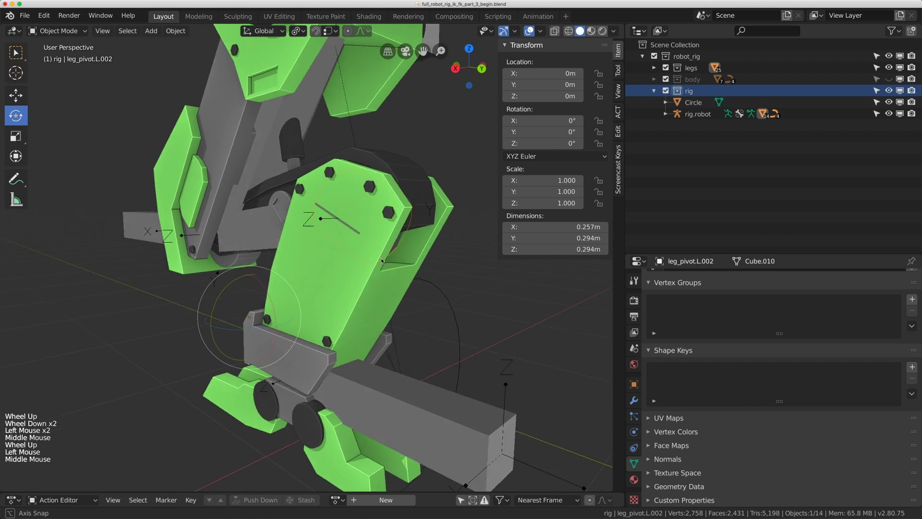
scroll(down, 3)
key(alt+p)
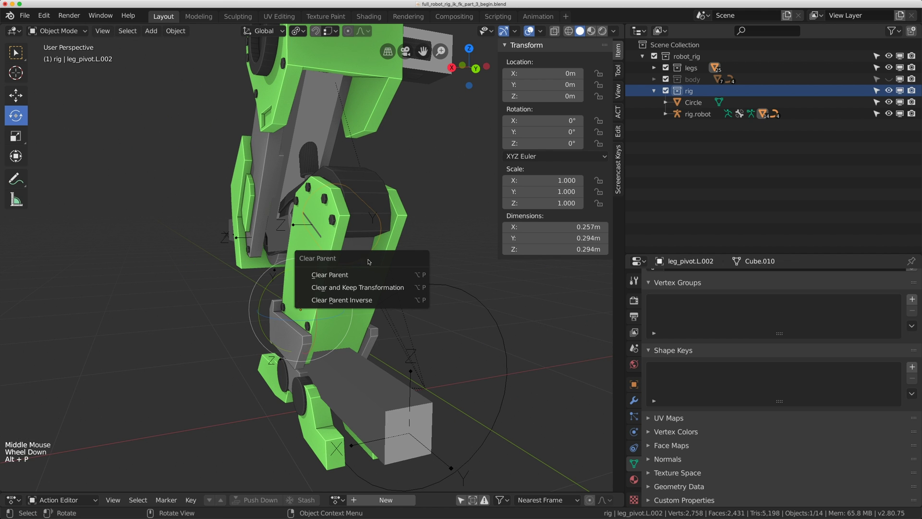
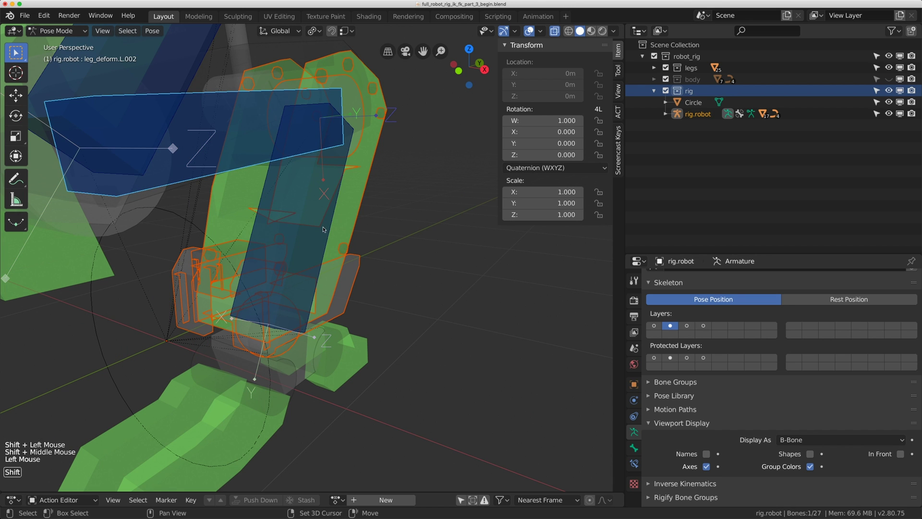
- Bone-parent the lower leg parts to leg_deform.L.003 with Ctrl+P
double_click(332, 226)
key(ctrl+p)
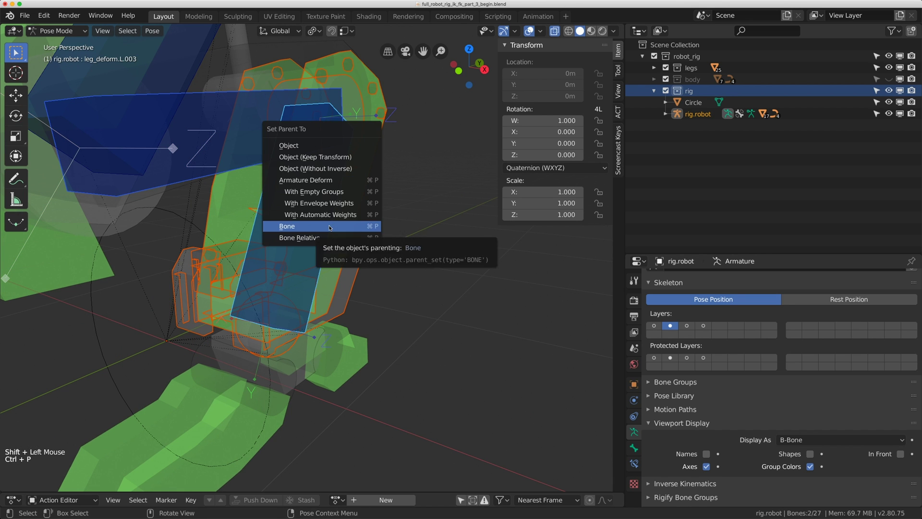
scroll(down, 3)
middle_click(316, 252)
middle_click(360, 252)
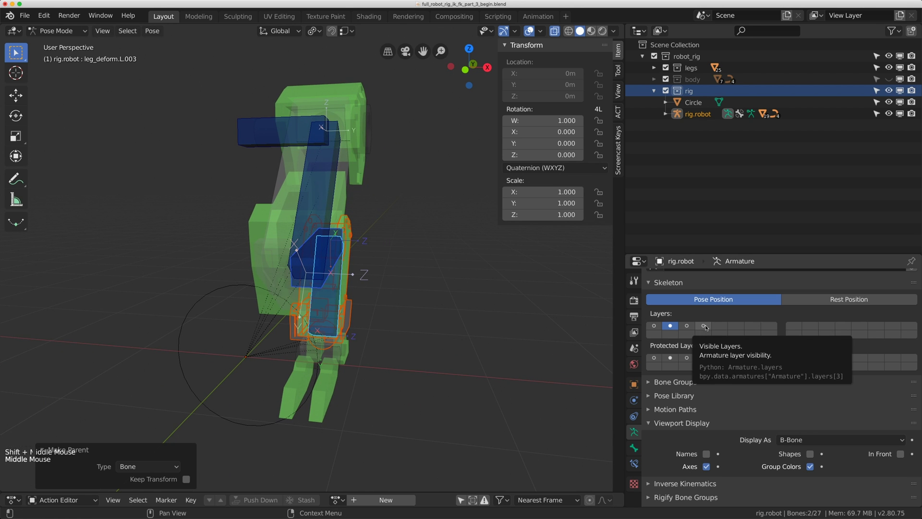
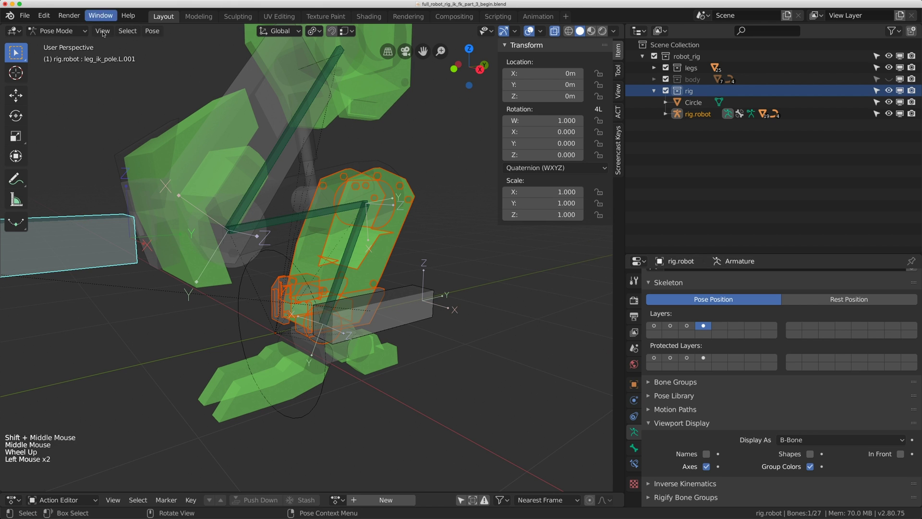
- Hide the leg meshes so only the armature and control shapes remain
click(65, 31)
scroll(down, 3)
middle_click(198, 113)
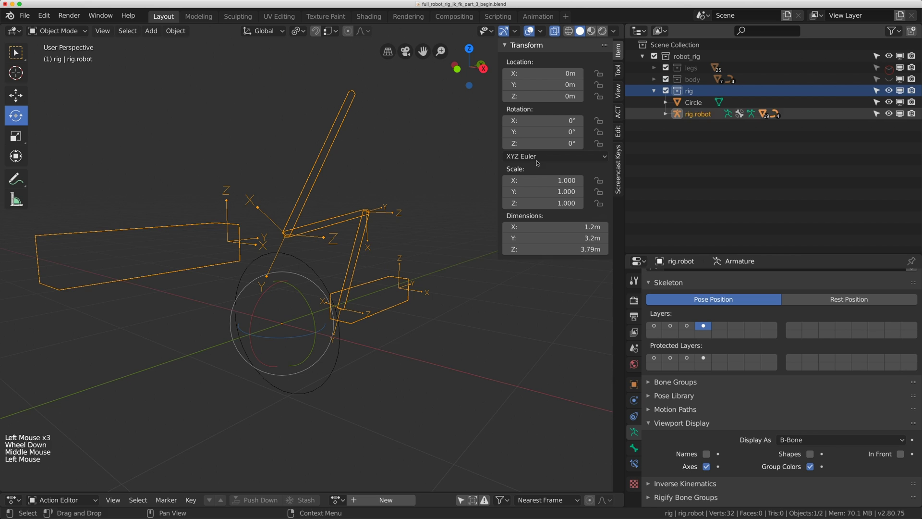
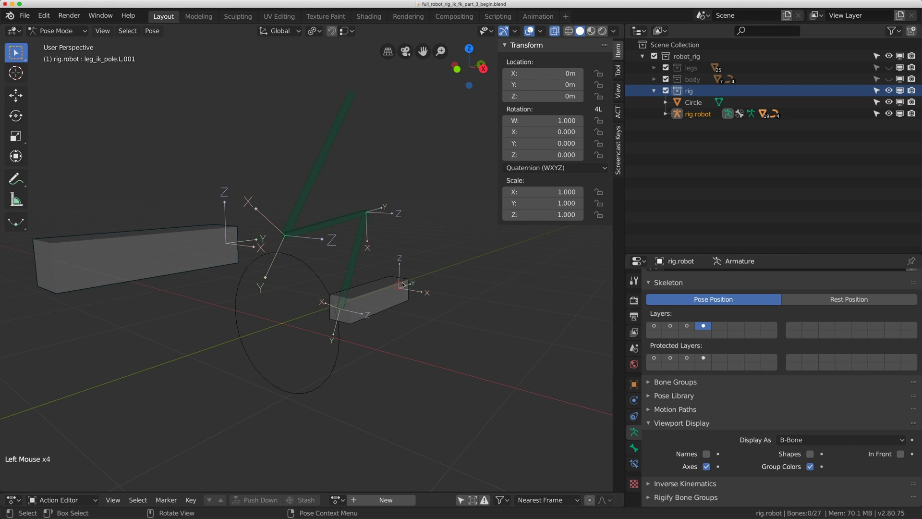
- Test-move the foot IK and knee pole controls, resetting each to zero rotation and location
middle_click(392, 276)
click(385, 285)
key(g)
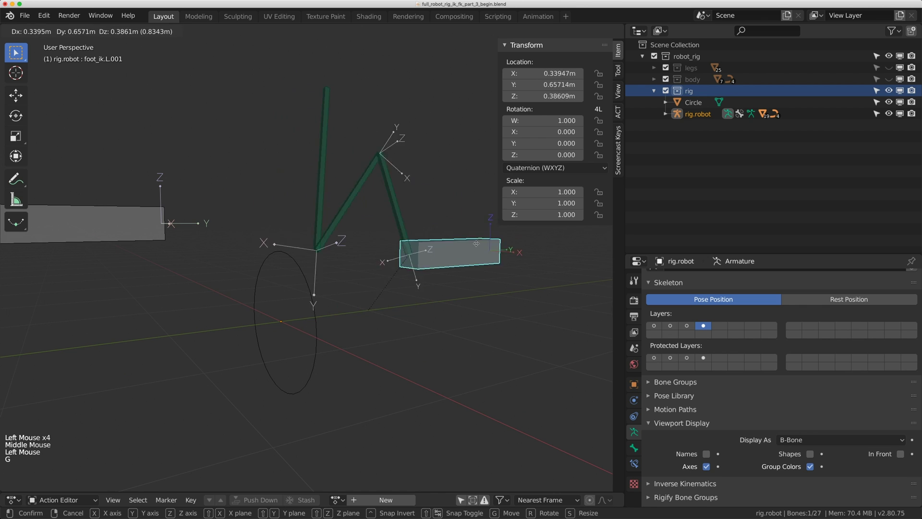
key(alt+r)
key(alt+g)
scroll(down, 3)
middle_click(219, 242)
click(319, 310)
key(g)
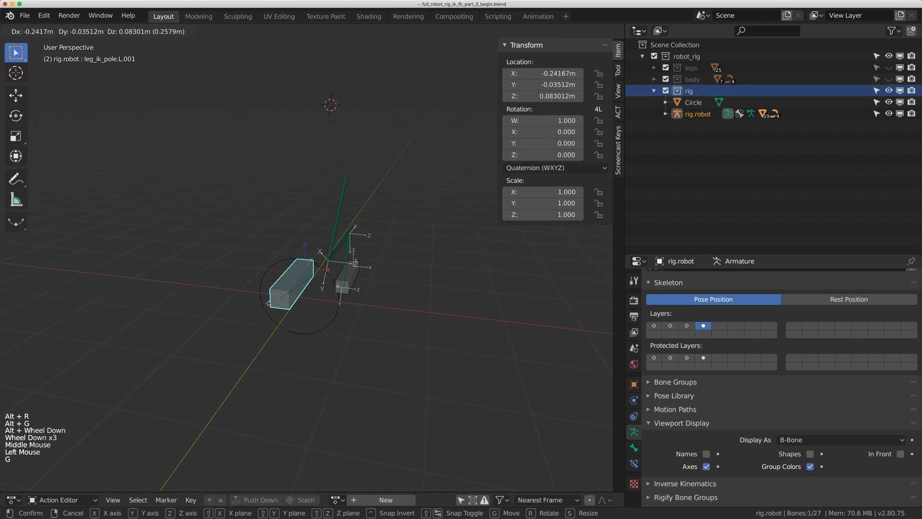
key(alt+r)
key(alt+g)
- Reframe on the foot, grab the foot IK control once more and reset it
middle_click(396, 250)
scroll(up, 3)
middle_click(353, 252)
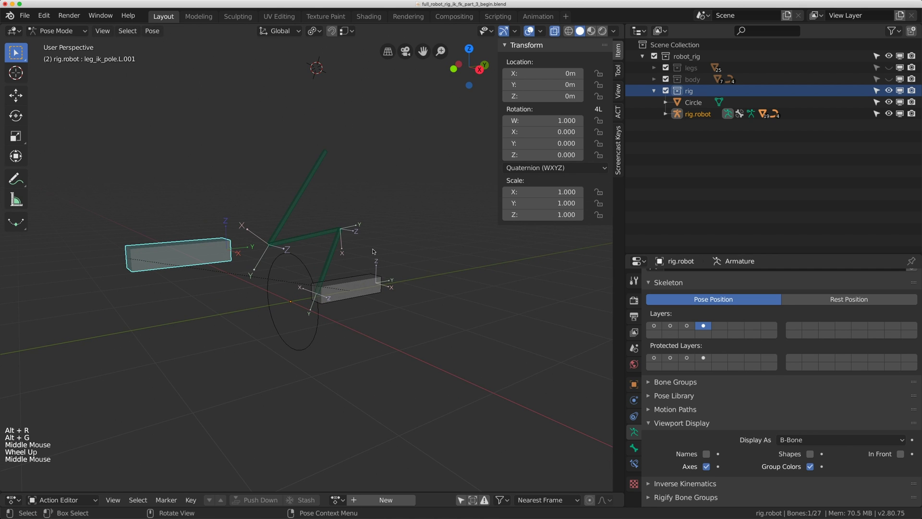
click(340, 286)
click(362, 285)
click(369, 276)
key(g)
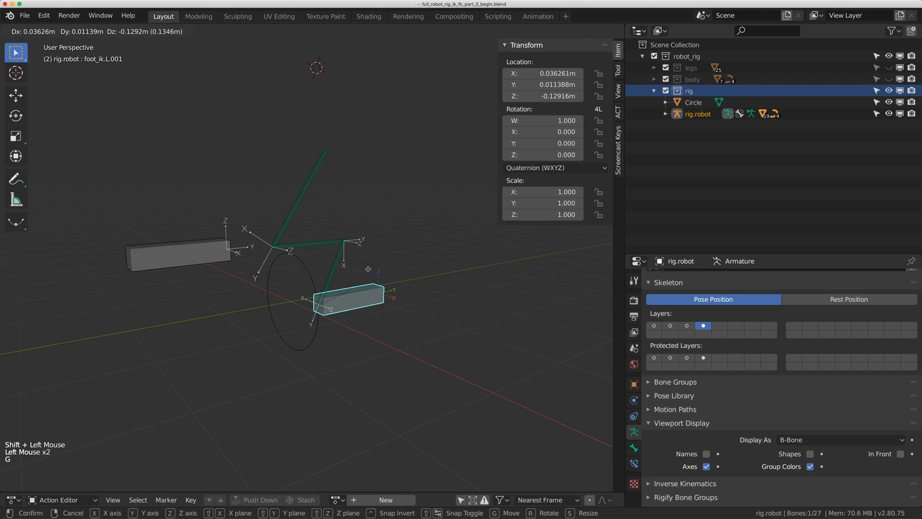
key(alt+r)
key(alt+g)
- Parent the knee pole and foot controls with Ctrl+P, keeping their offsets
click(325, 282)
click(356, 280)
key(ctrl+p)
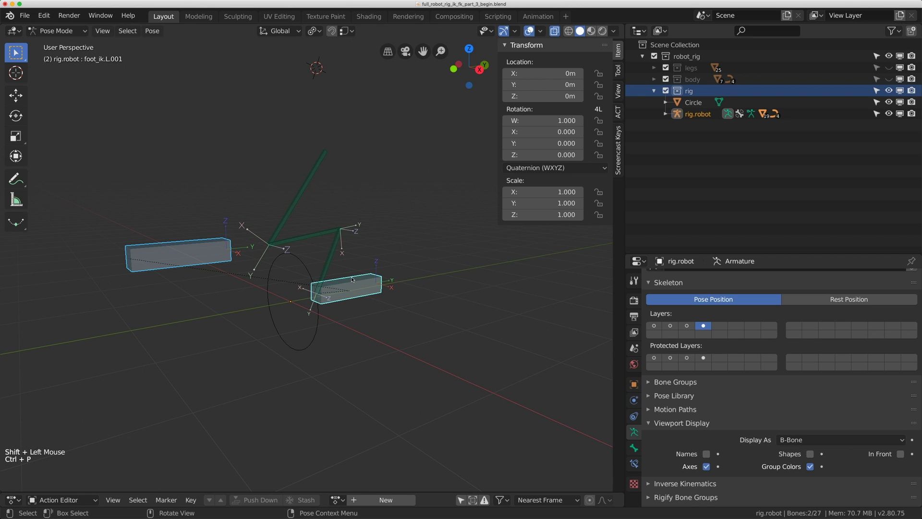
click(228, 141)
key(ctrl+p)
key(Tab)
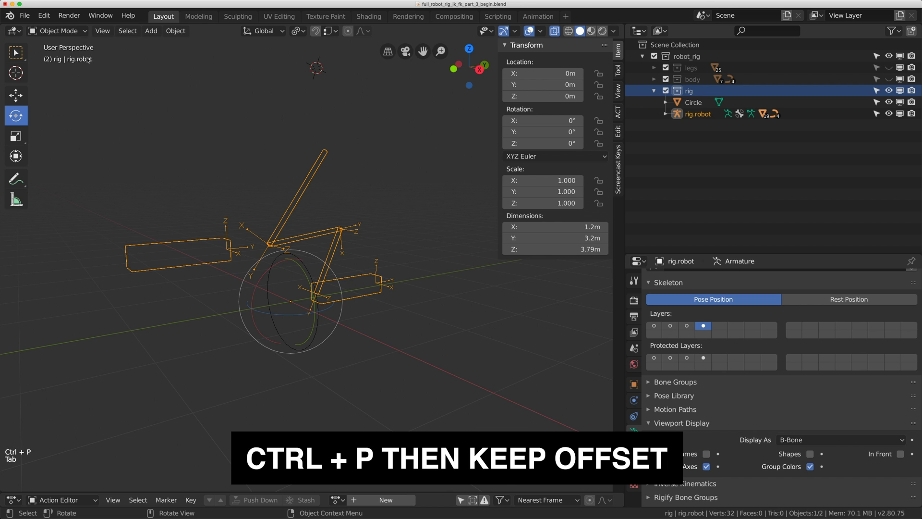
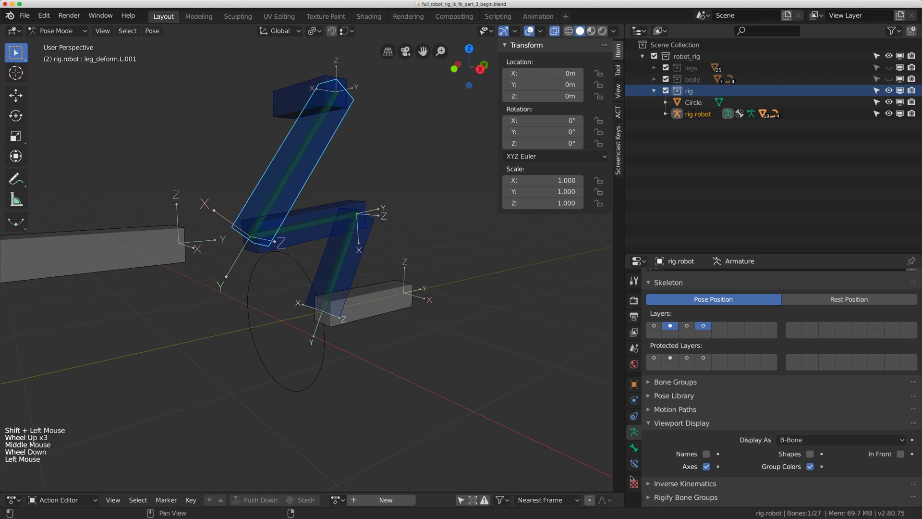
- Give leg_deform.L.002 a Copy Transforms constraint targeting leg_ik.L.002 via Ctrl+Shift+C
click(639, 467)
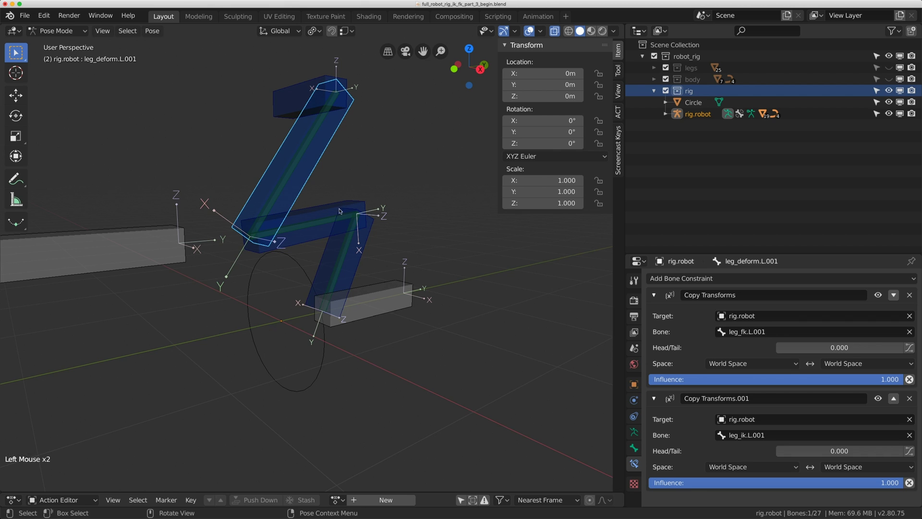
scroll(up, 3)
middle_click(330, 259)
click(325, 241)
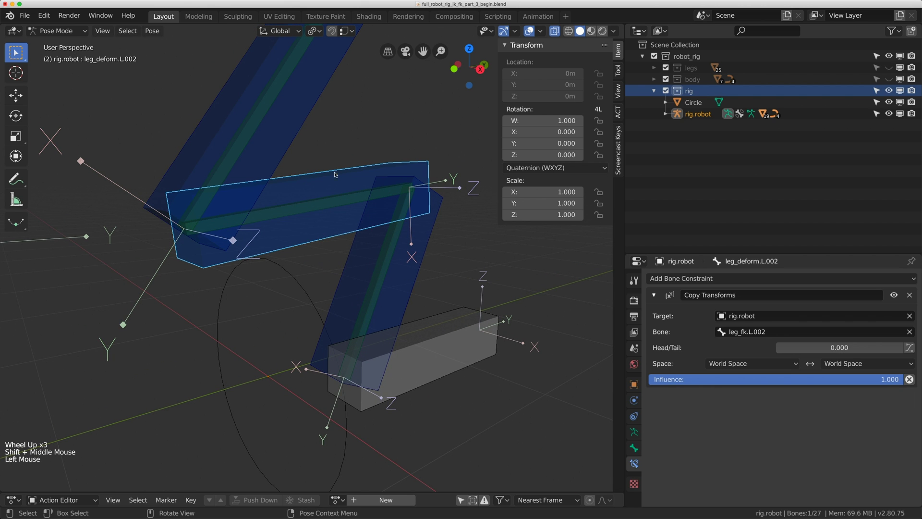
click(323, 205)
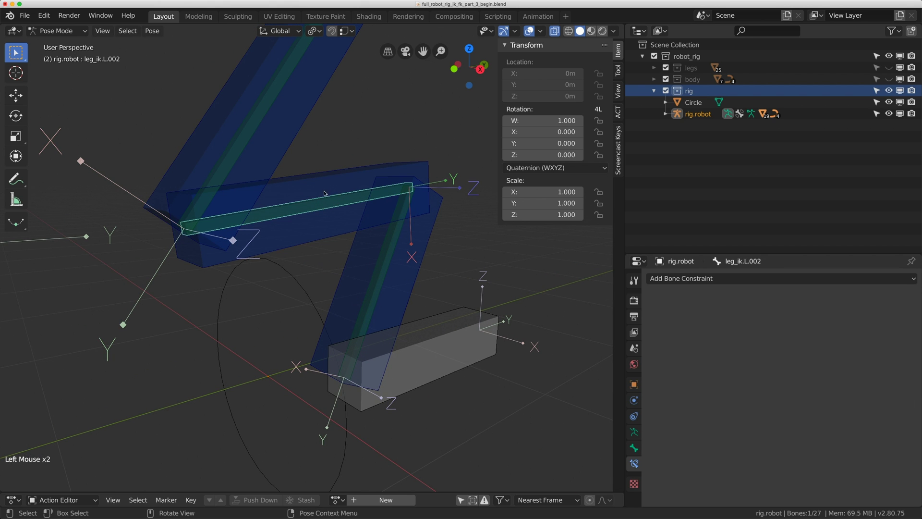
click(331, 173)
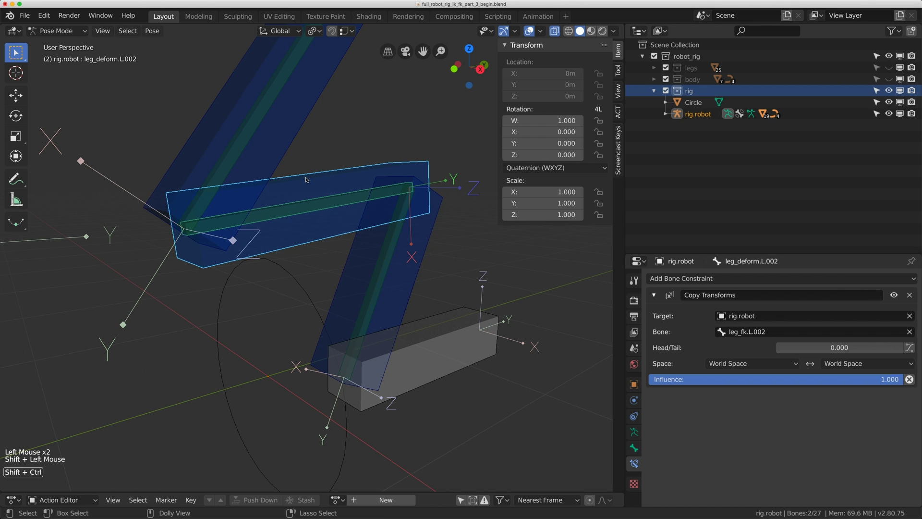
key(ctrl+shift+c)
- Give leg_deform.L.003 a Copy Transforms constraint targeting leg_ik.L.003
middle_click(383, 261)
scroll(up, 3)
click(354, 236)
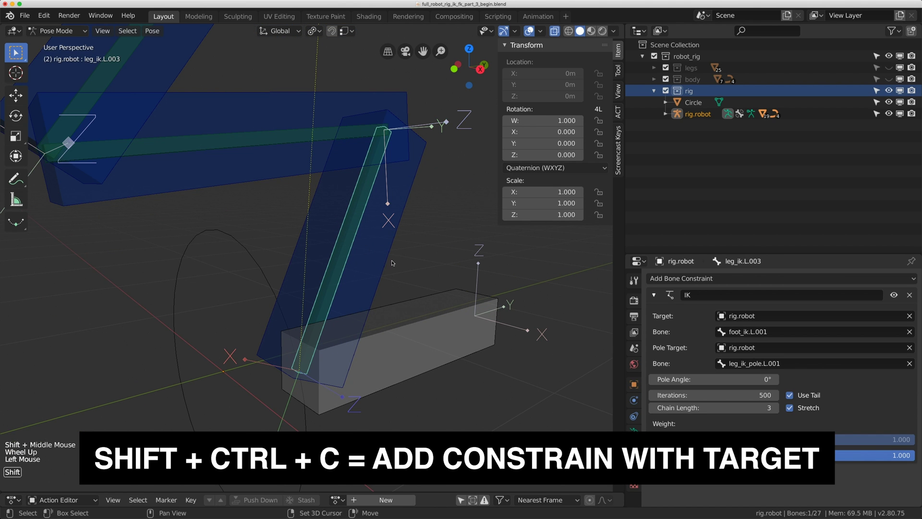
click(391, 257)
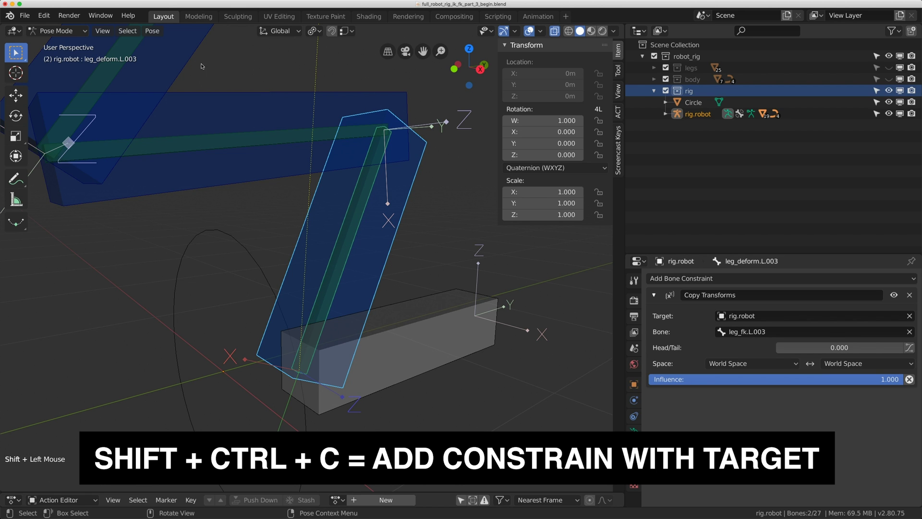
click(157, 35)
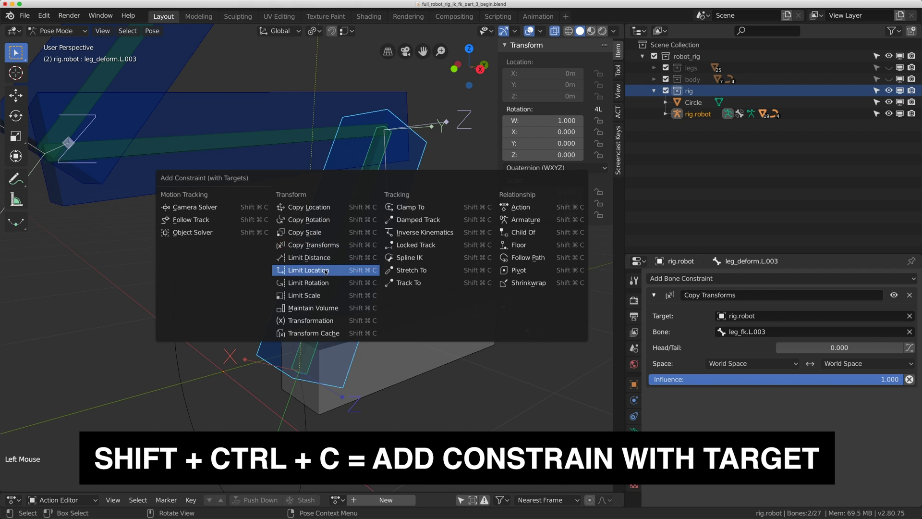
scroll(down, 3)
scroll(down, 3)
click(374, 284)
- Select the foot IK control and frame the lower leg to test the chain
middle_click(366, 280)
scroll(down, 3)
click(366, 280)
middle_click(361, 292)
scroll(down, 3)
middle_click(362, 290)
- Reset pose with Alt+R/Alt+G, switch to Right view and drag foot_ik.L.001 forward
key(g)
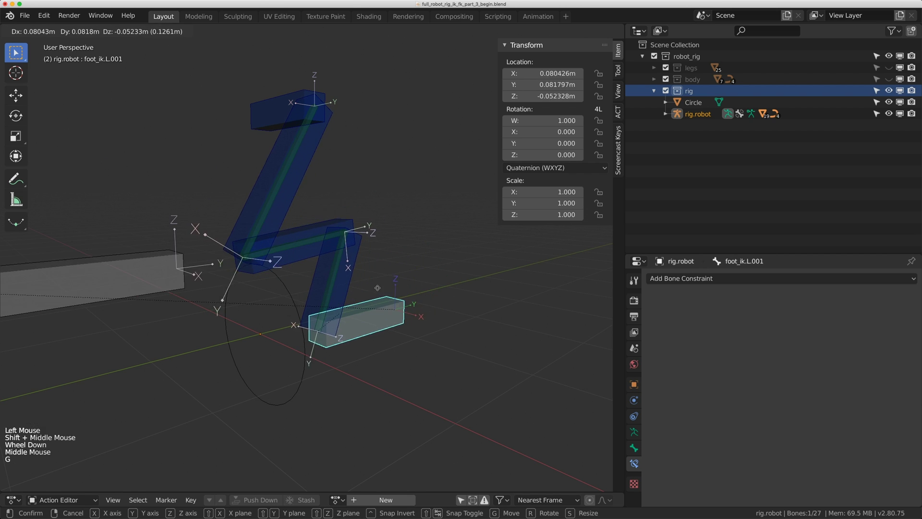
key(alt+r)
key(alt+g)
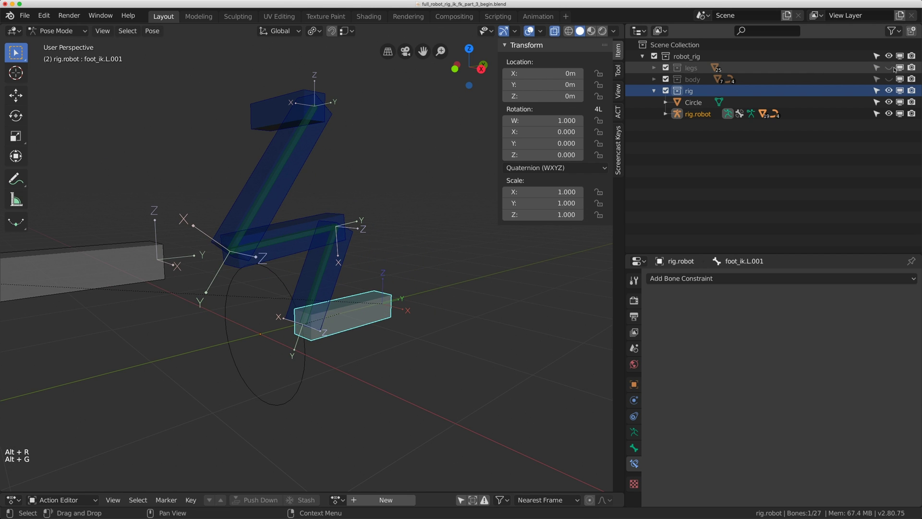
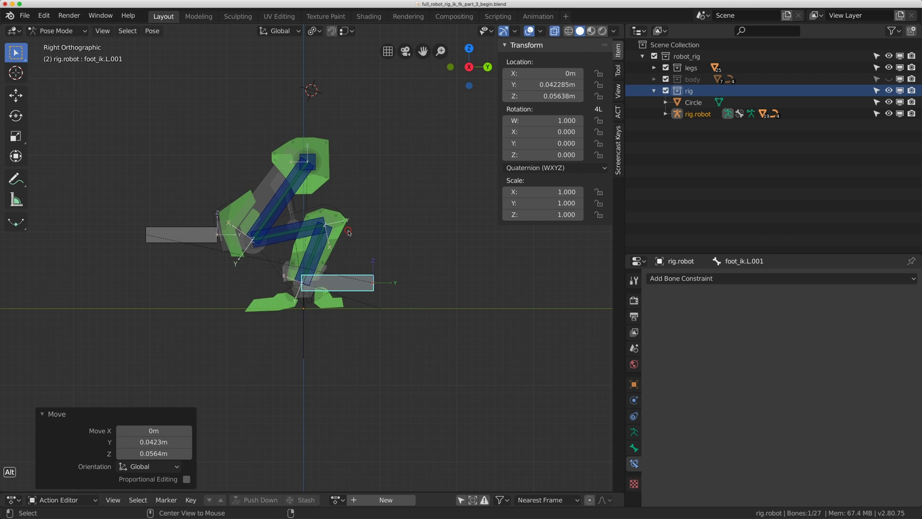
key(alt+r)
key(alt+g)
key(KP_3)
scroll(up, 3)
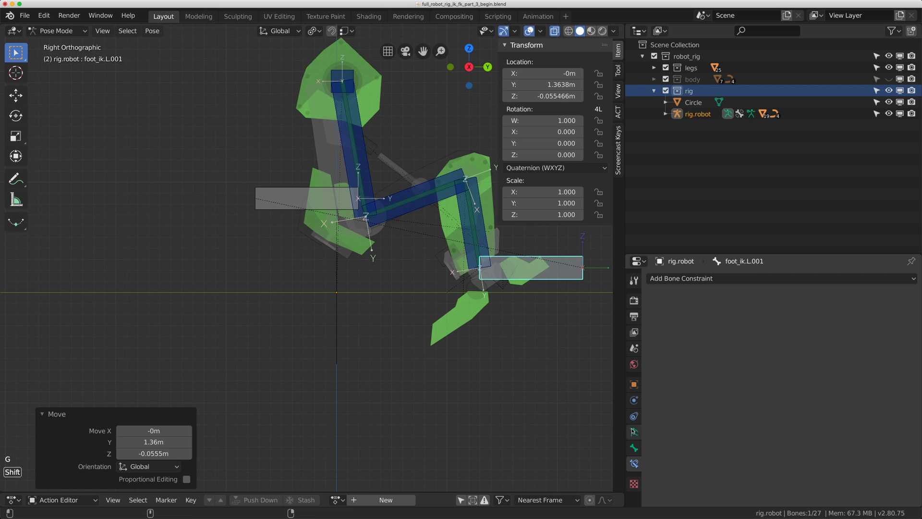
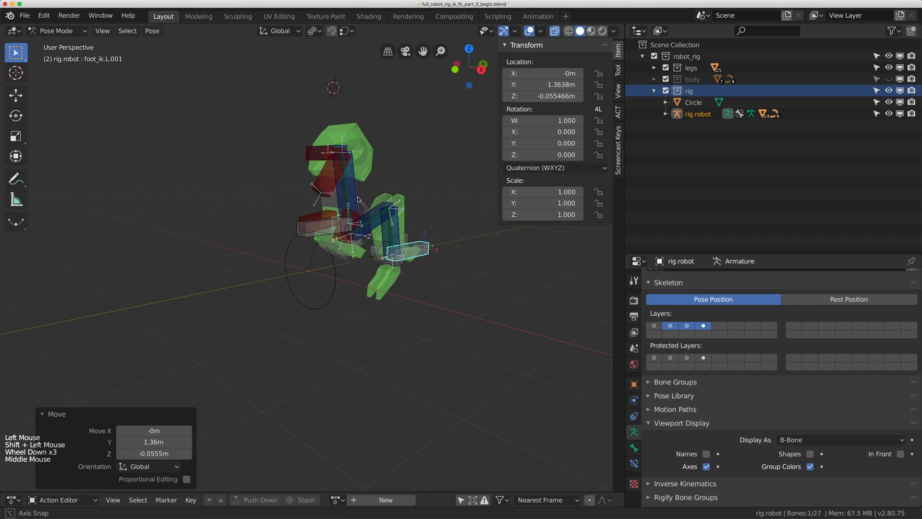
key(g)
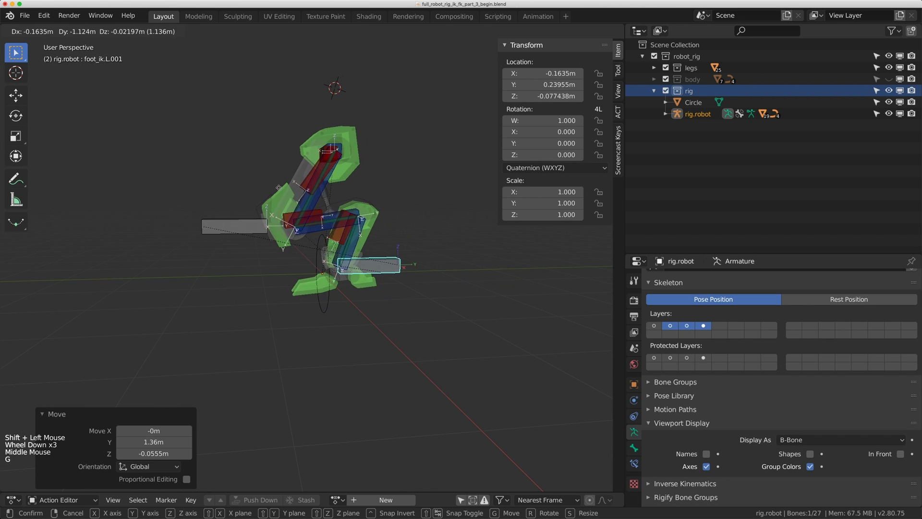
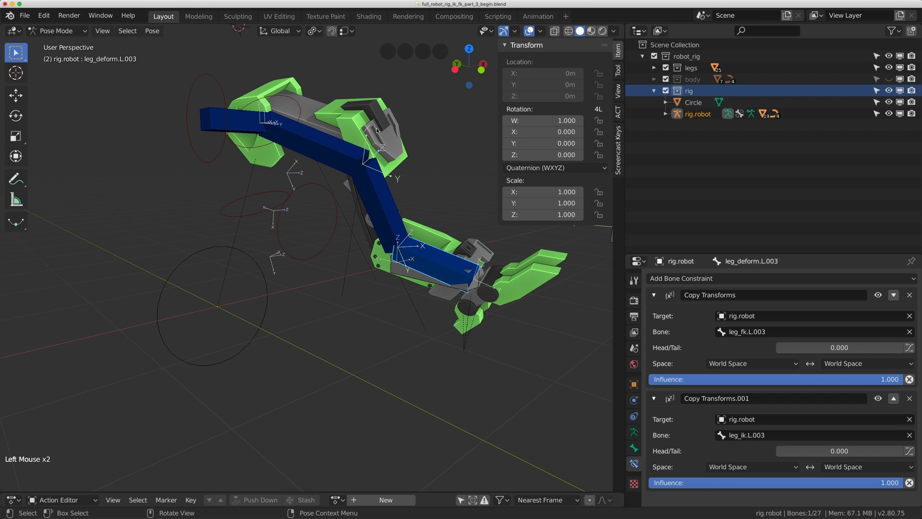
- Rotate leg_fk.L.003, clear the pose, then select leg_deform.L.003 to adjust its Copy Transforms influence
click(392, 188)
click(338, 165)
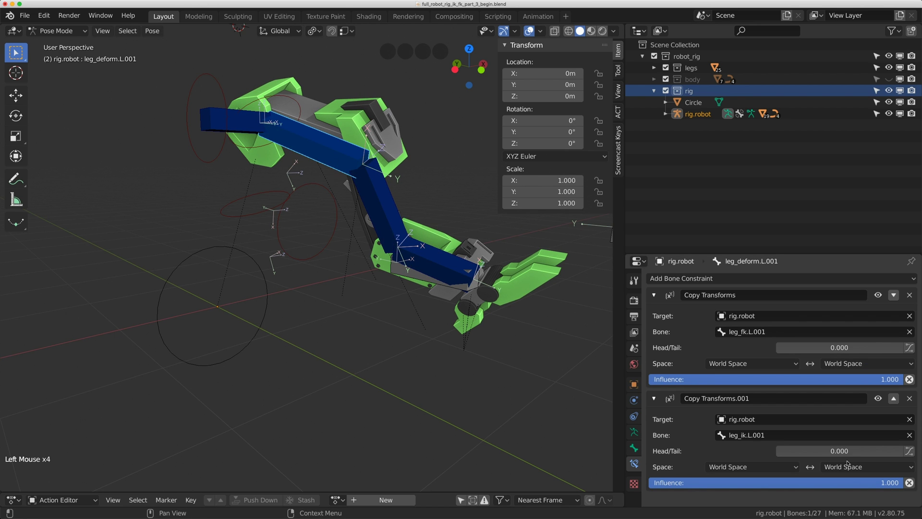
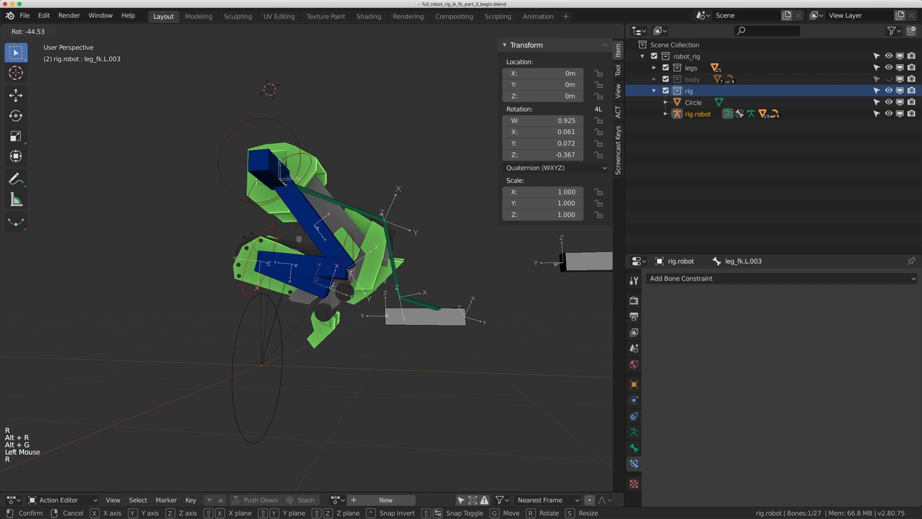
key(alt+r)
key(alt+g)
click(281, 290)
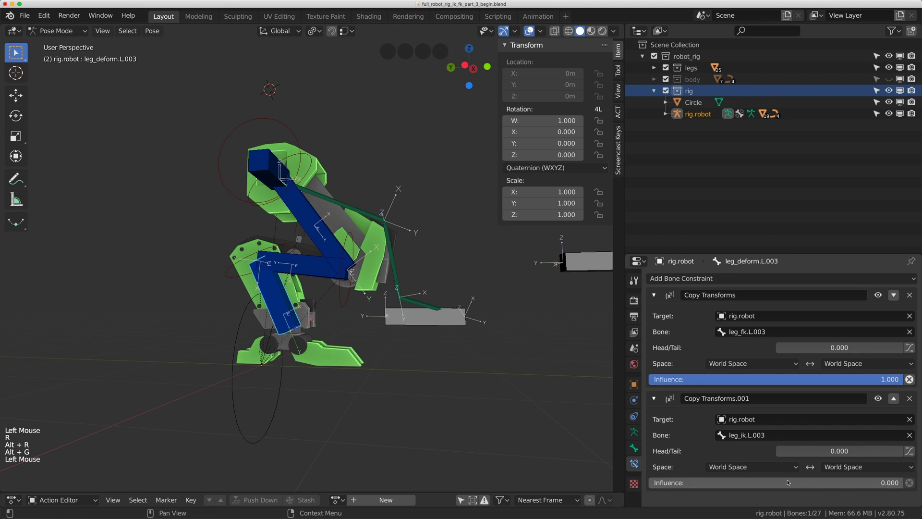